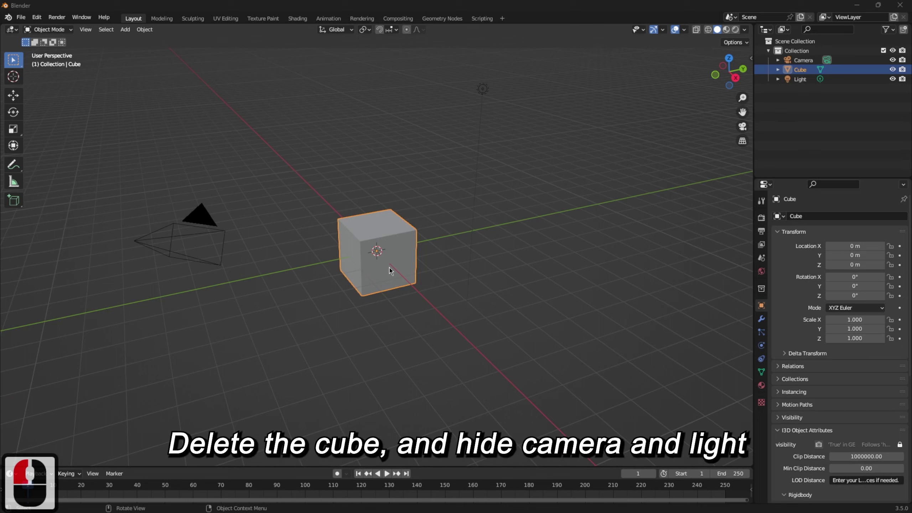
Step: Delete the default cube from the scene
key(x)
click(393, 270)
key(x)
click(394, 271)
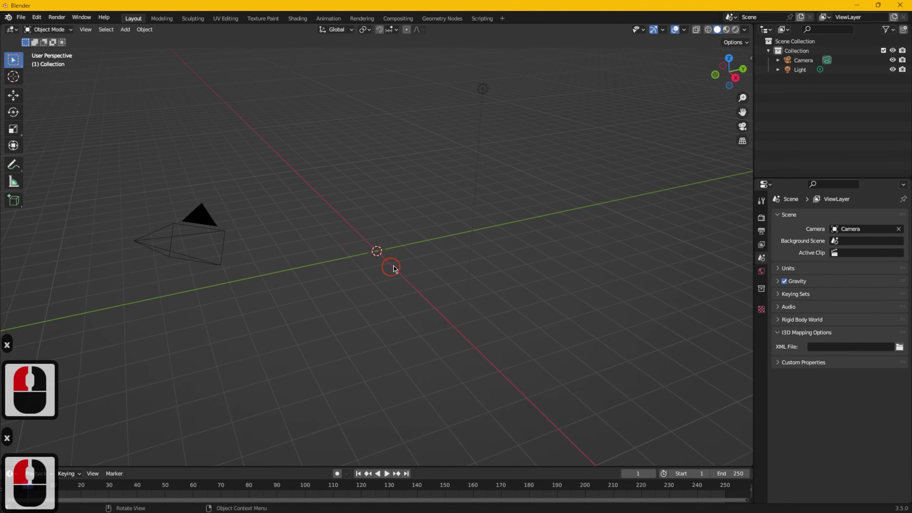
Step: Collapse the camera/light collection and create a new collection named 'road'
click(896, 66)
click(893, 72)
text(road ↵)
click(355, 211)
key(a)
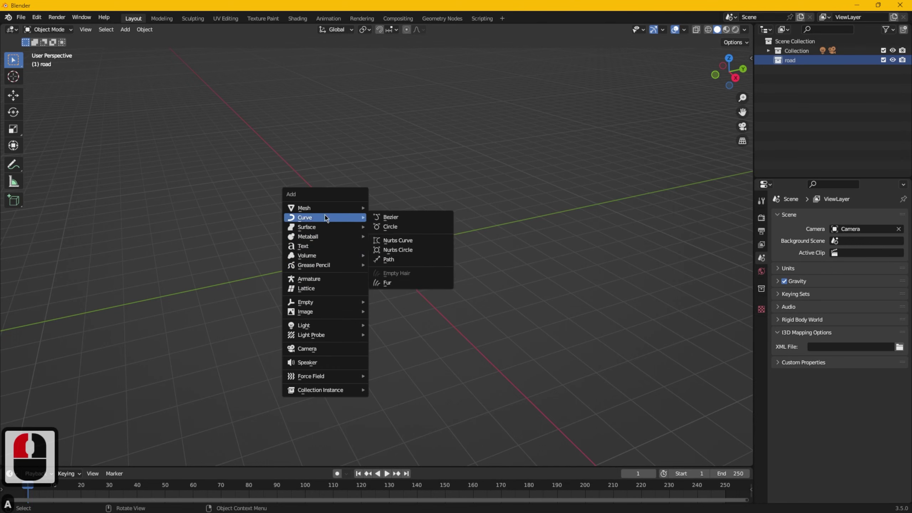
click(239, 229)
Step: Add a plane in the road collection, set its origin to the 3D cursor, enter Edit Mode
key(a)
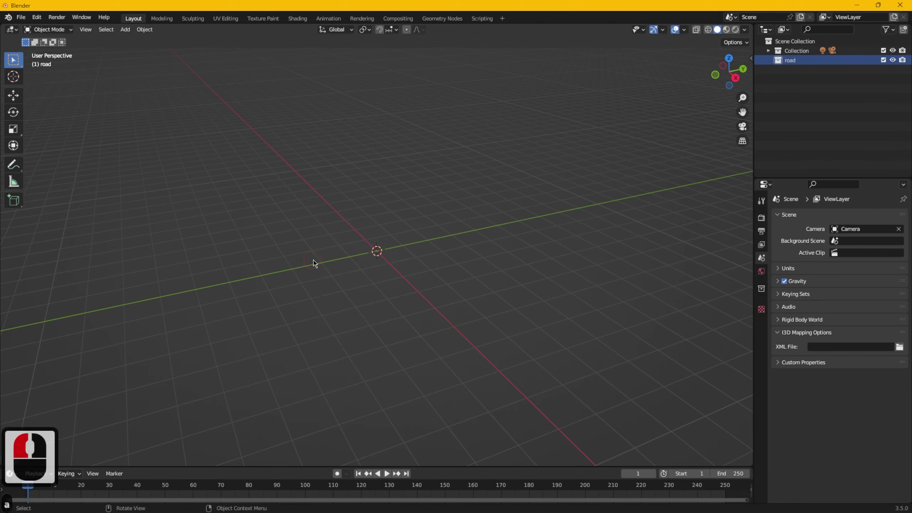
key(a)
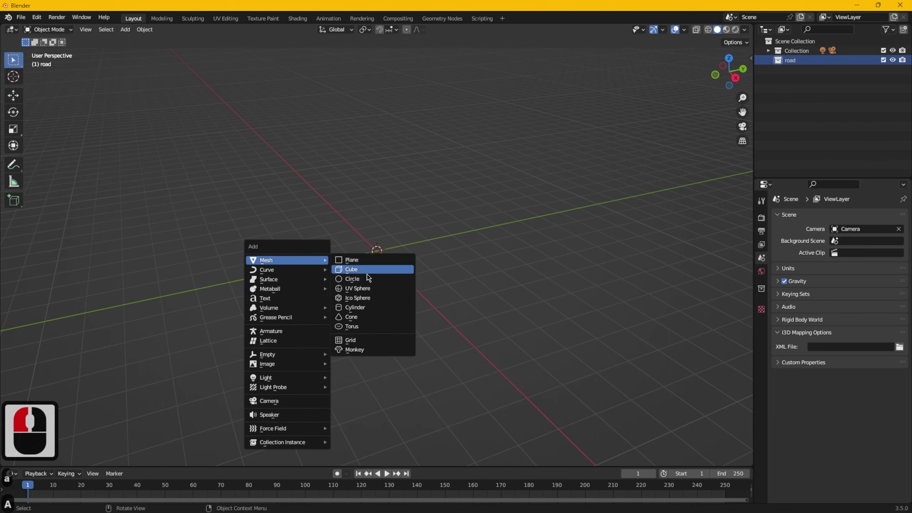
click(381, 267)
middle_click(416, 258)
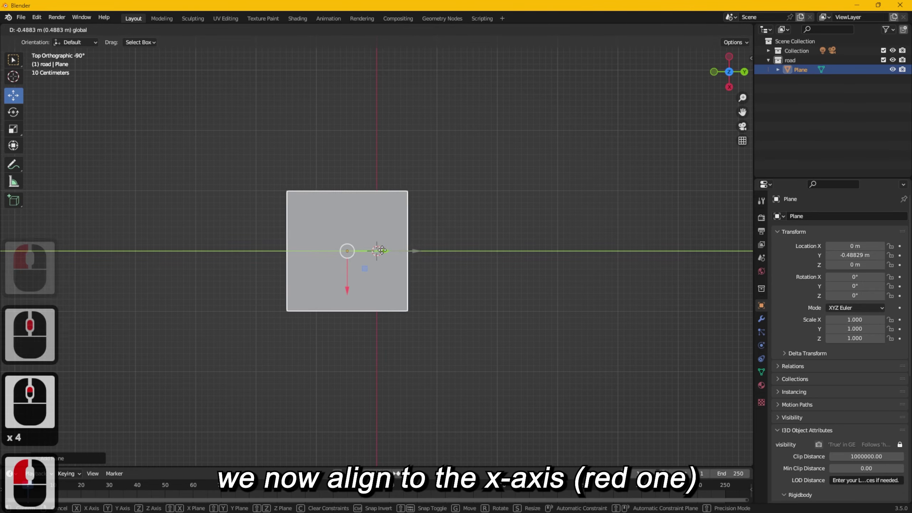
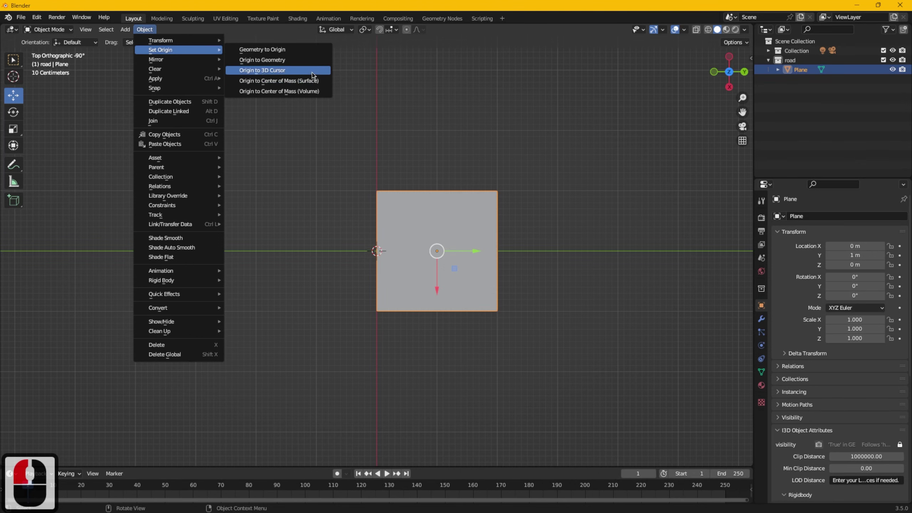
double_click(59, 35)
click(64, 56)
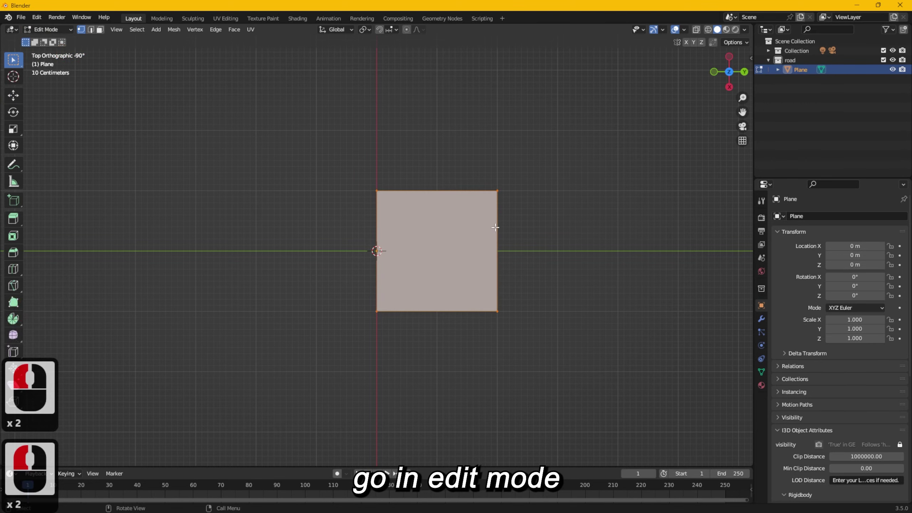
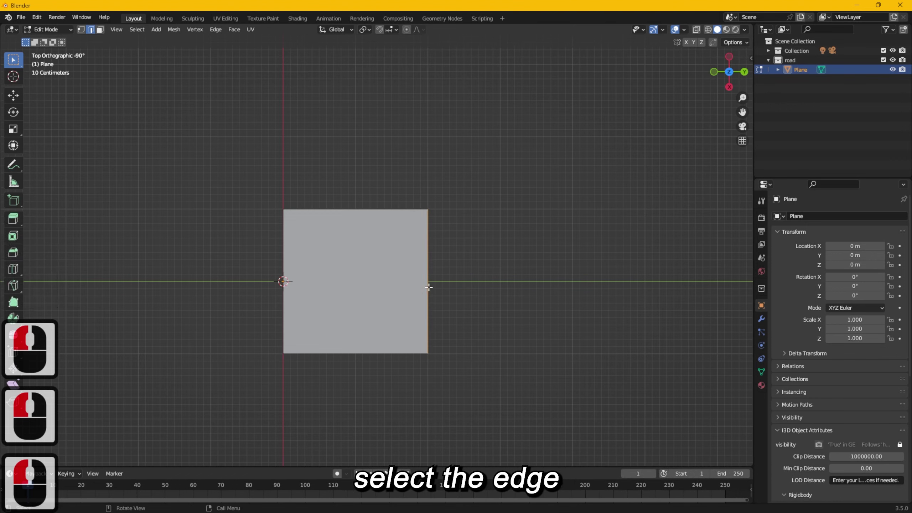
Step: Select the plane's right edge in edge mode to move it 1.5 m outward
click(21, 100)
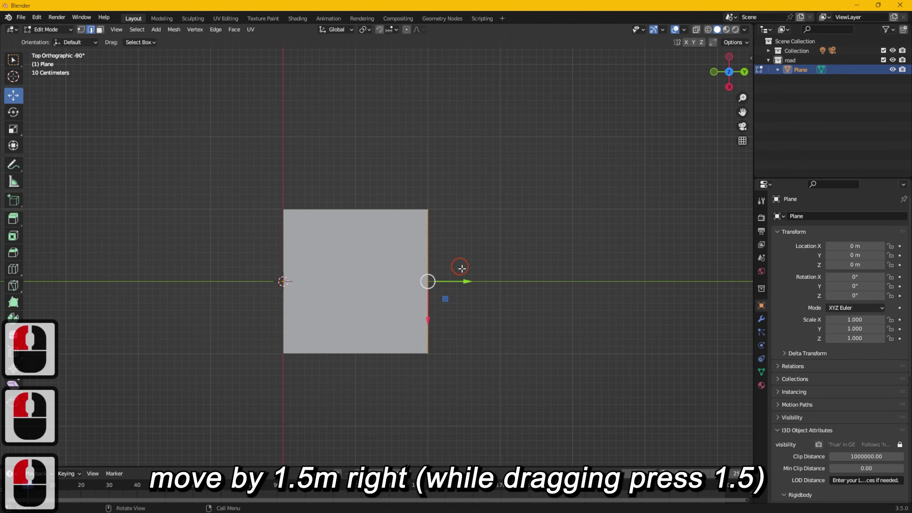
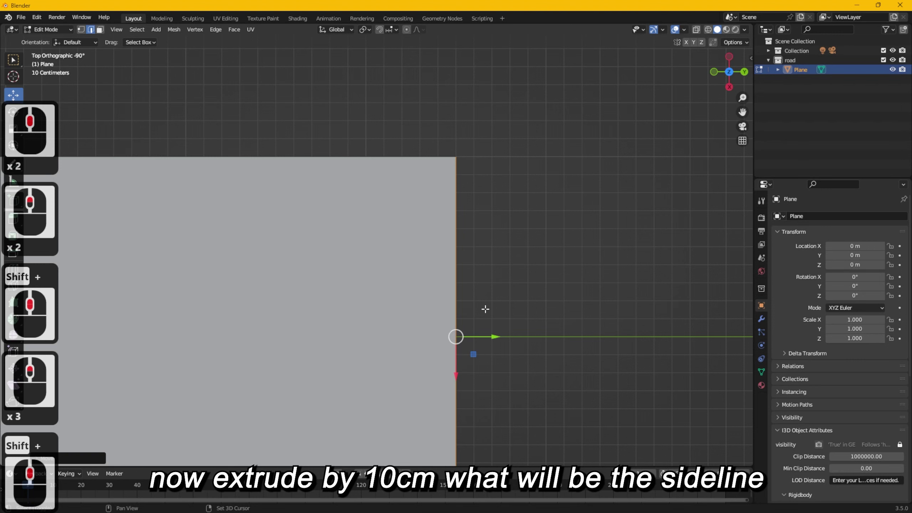
Step: Extrude the right edge 0.1 m into sideline strips and enable snapping
right_click(486, 307)
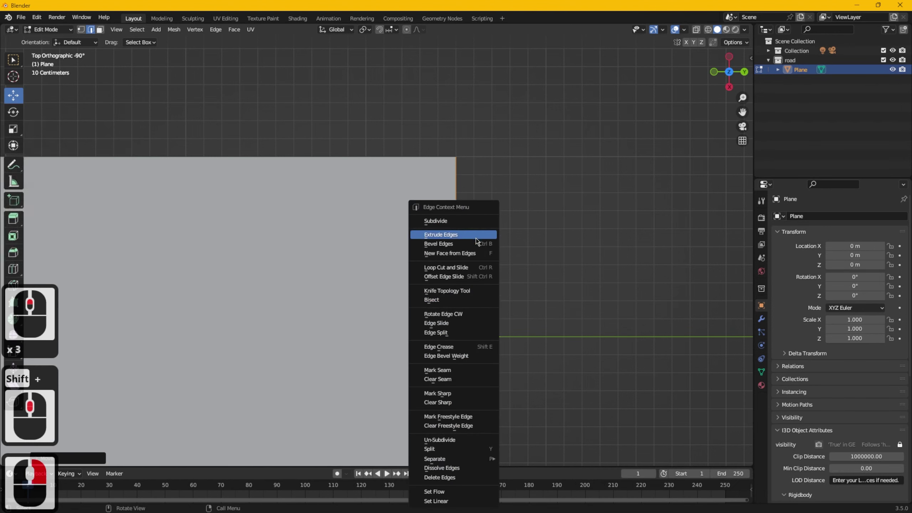
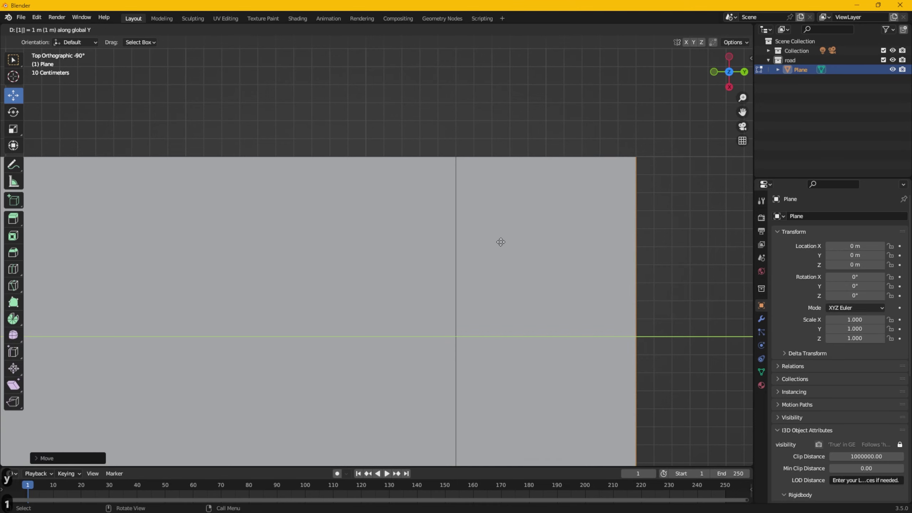
key(BackSpace)
key(.)
key(1)
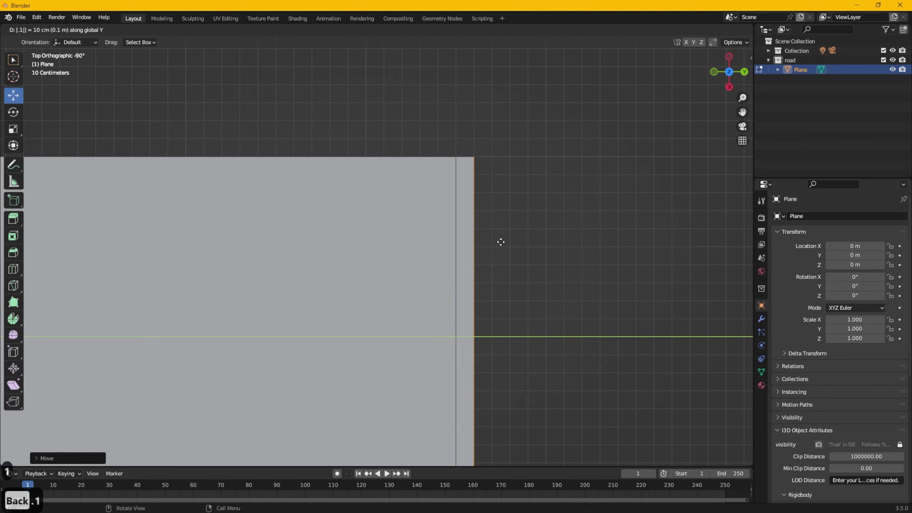
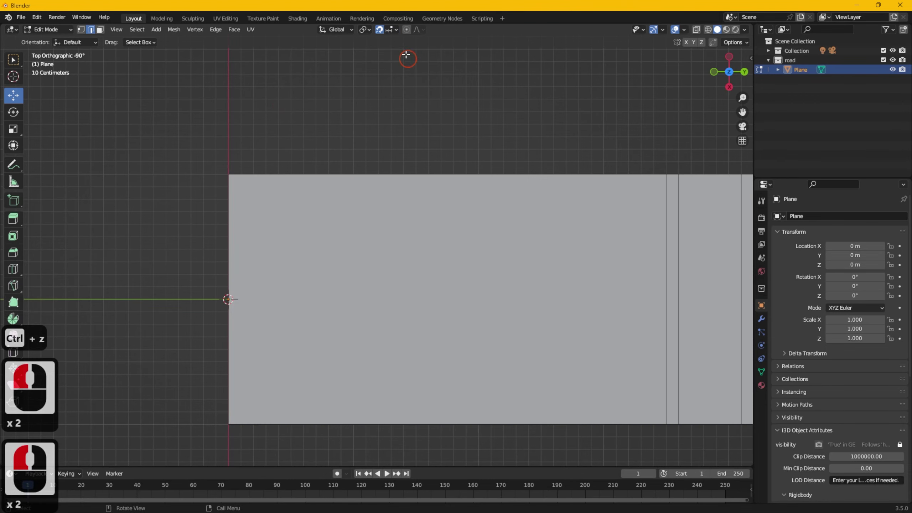
click(391, 41)
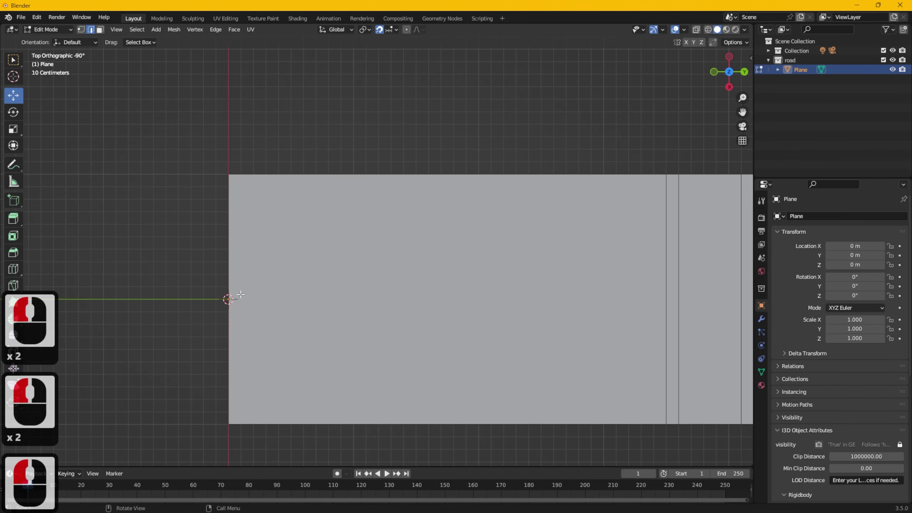
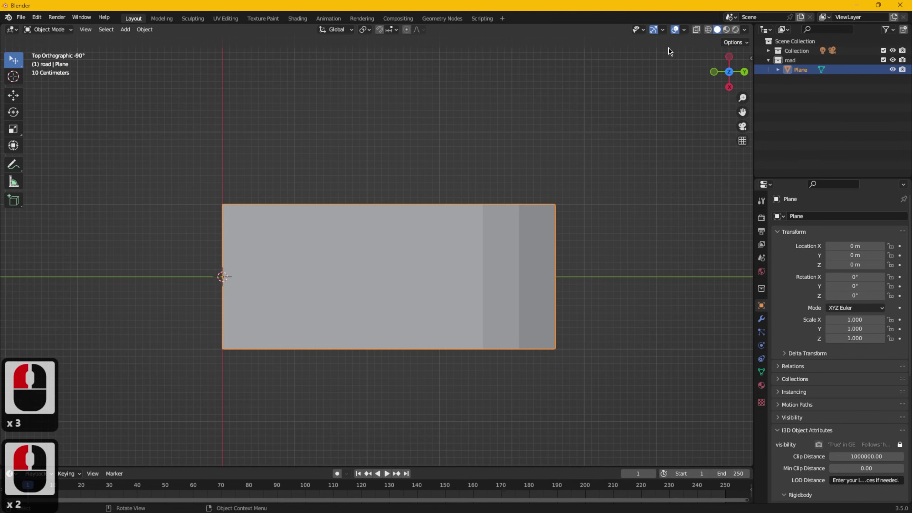
Step: Show the wireframe overlay on the plane via Viewport Overlays
click(689, 35)
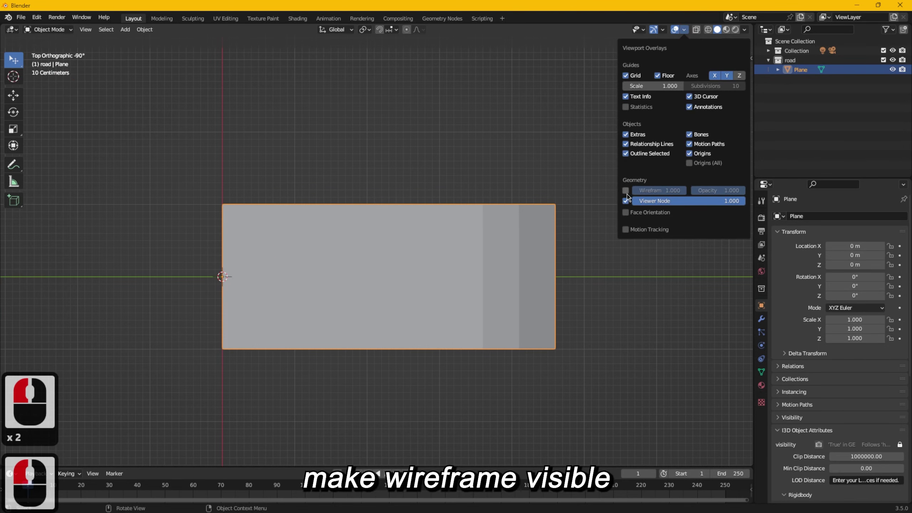
click(629, 196)
click(584, 313)
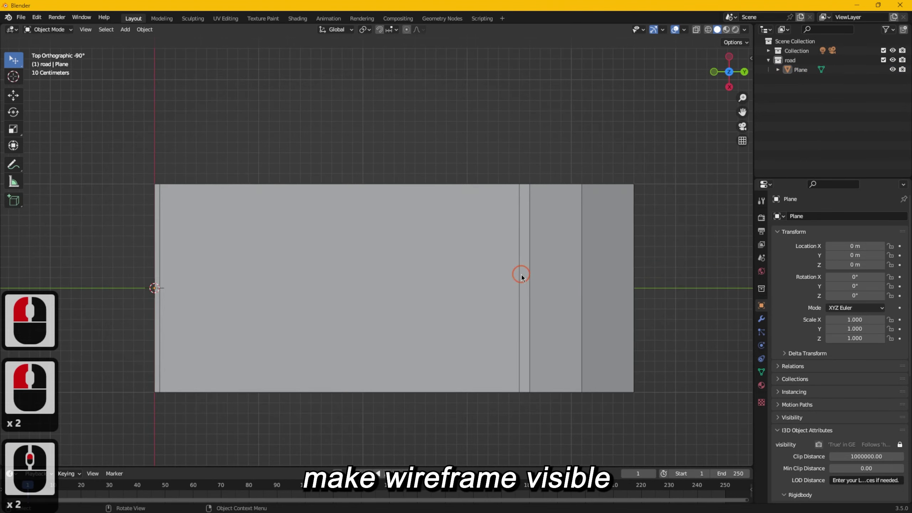
middle_click(471, 219)
click(415, 209)
middle_click(415, 209)
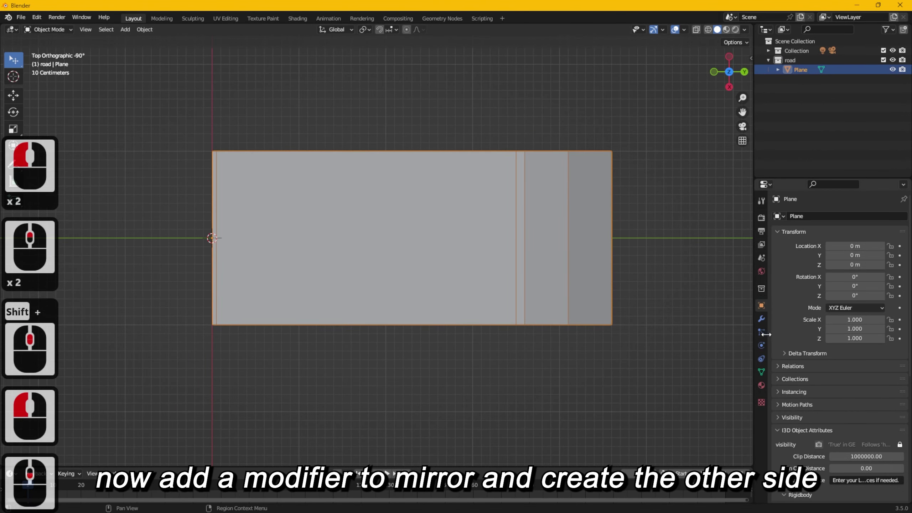
Step: Add a Mirror modifier to the plane mirroring only across the Y axis
click(768, 326)
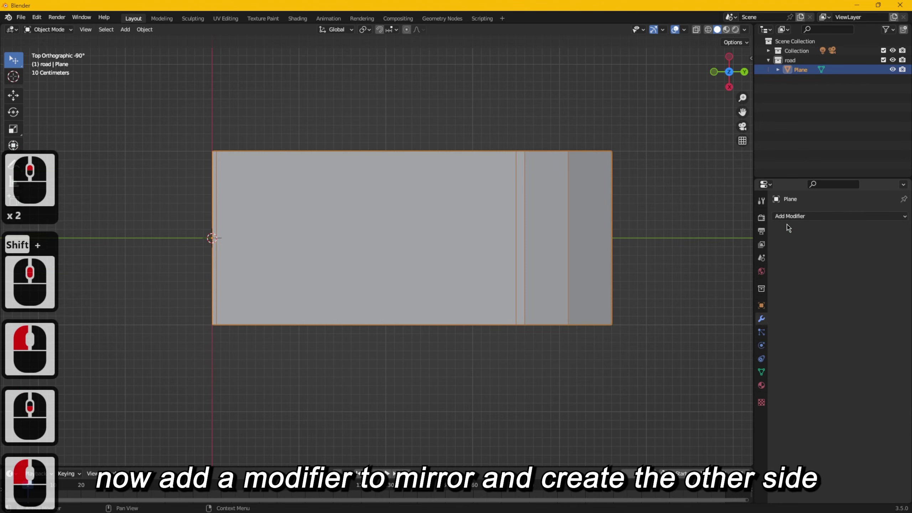
click(794, 221)
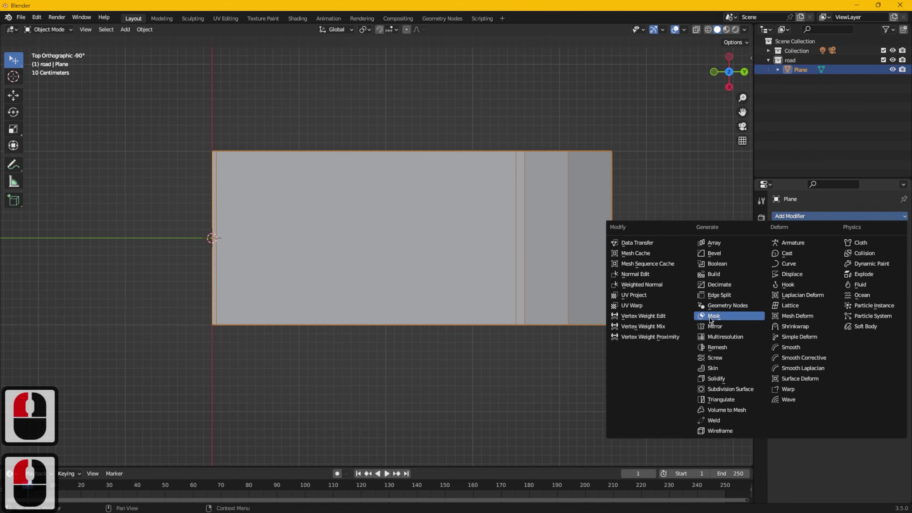
click(726, 329)
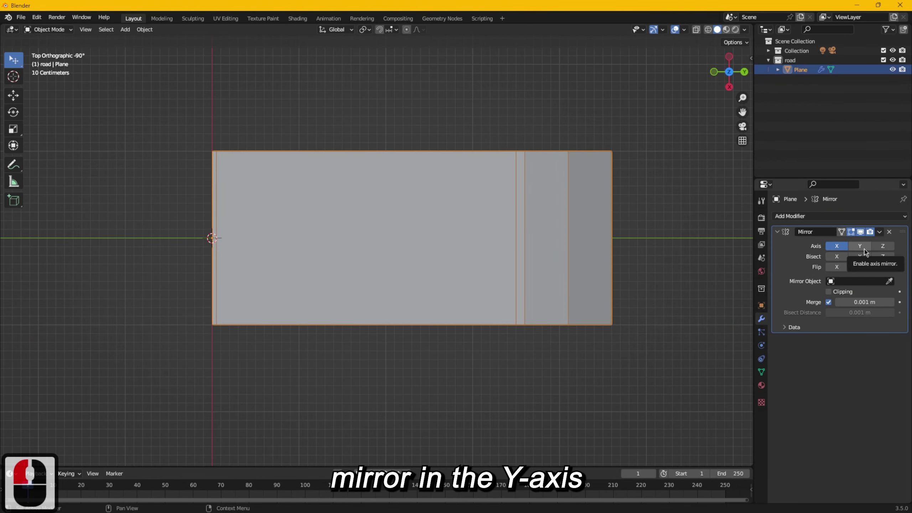
click(868, 252)
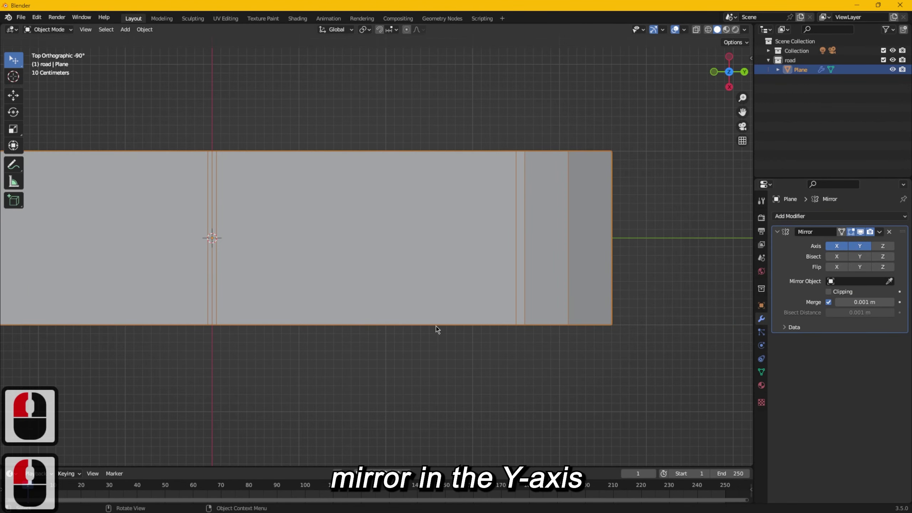
click(837, 250)
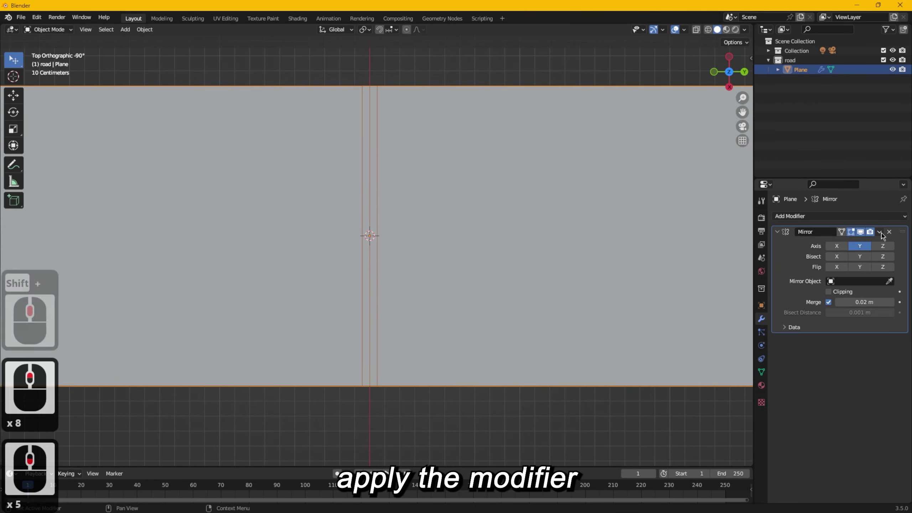
Step: Apply the Mirror modifier so the symmetric strips become real mesh
click(883, 237)
click(864, 246)
click(836, 251)
click(276, 141)
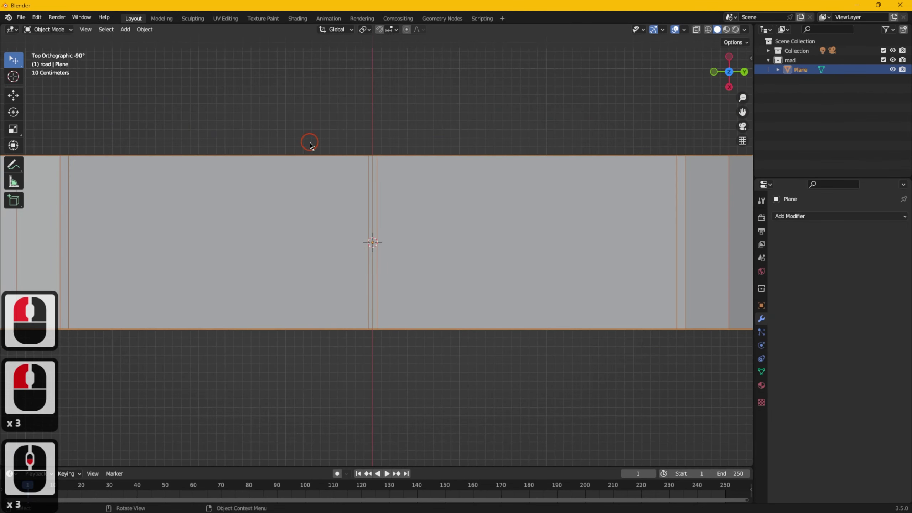
middle_click(322, 174)
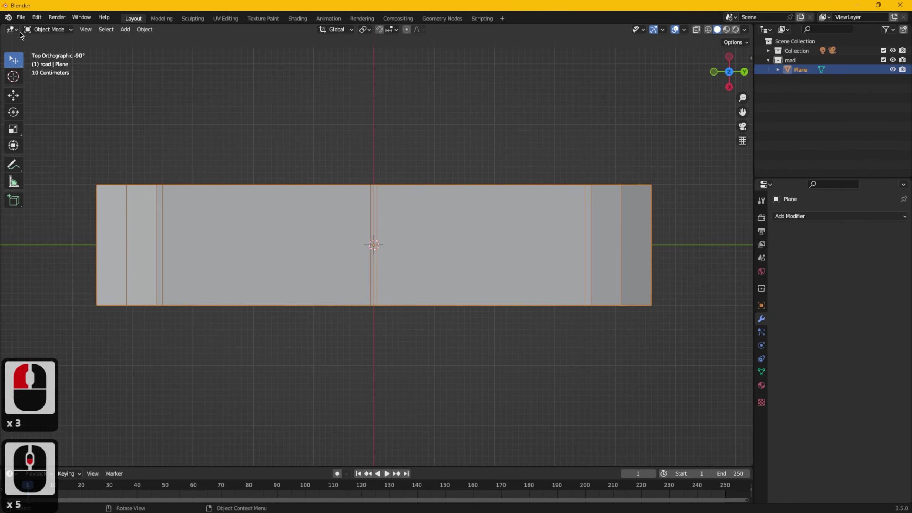
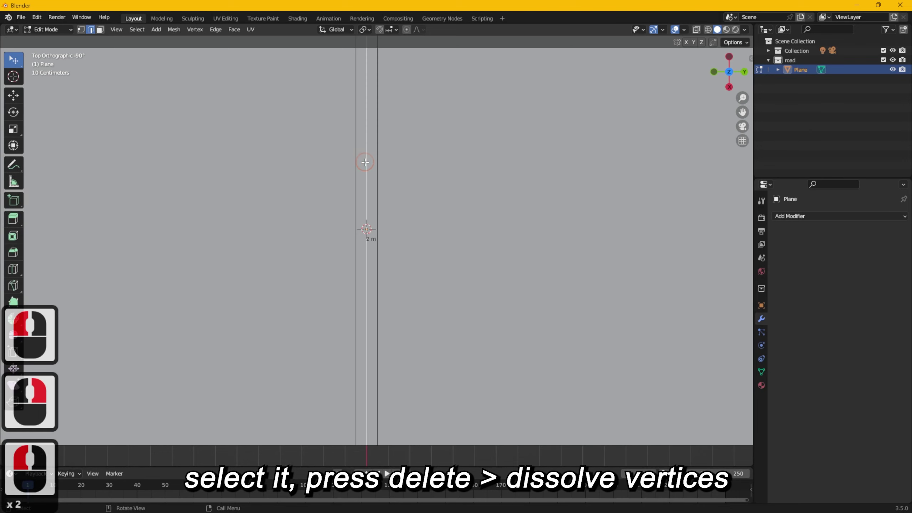
Step: Bring up delete options to dissolve the mirror-seam vertices
key(Delete)
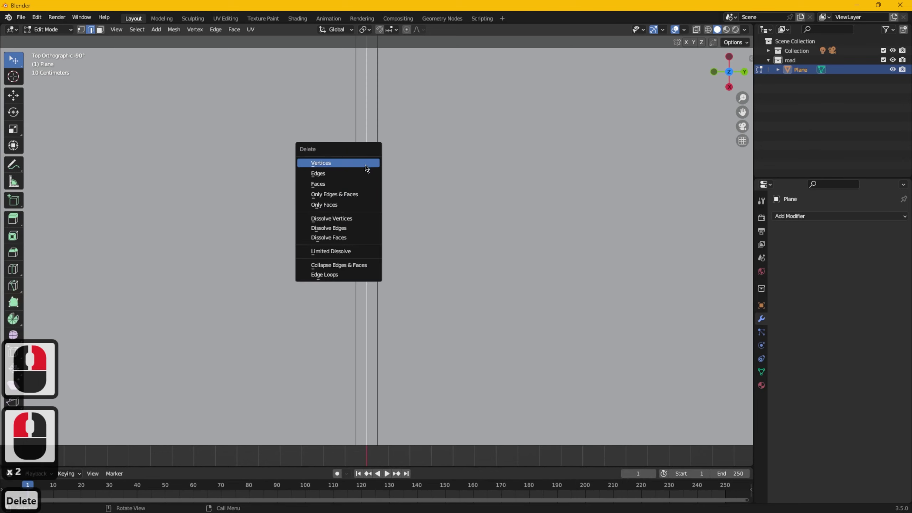
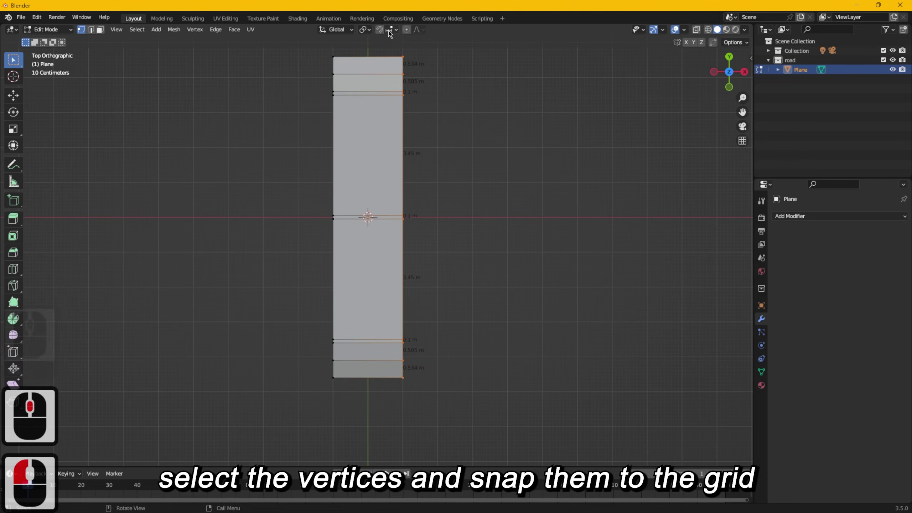
Step: Enable Increment snapping and select the right-hand vertices to snap them to the grid
click(384, 33)
click(17, 103)
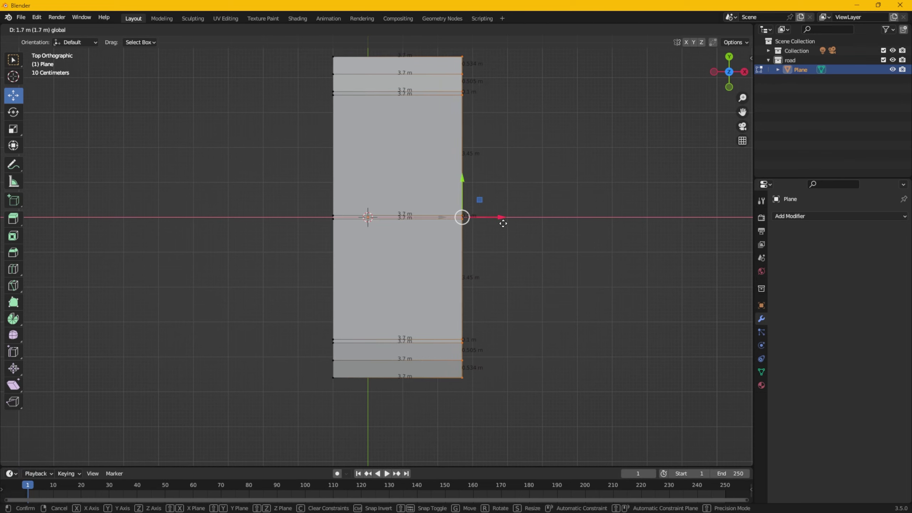
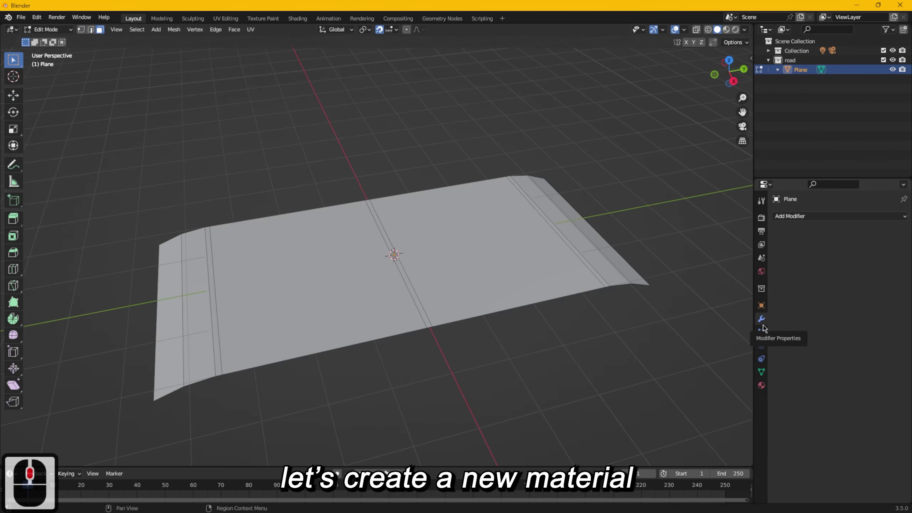
Step: Create a new material for the plane and rename it 'road'
click(764, 389)
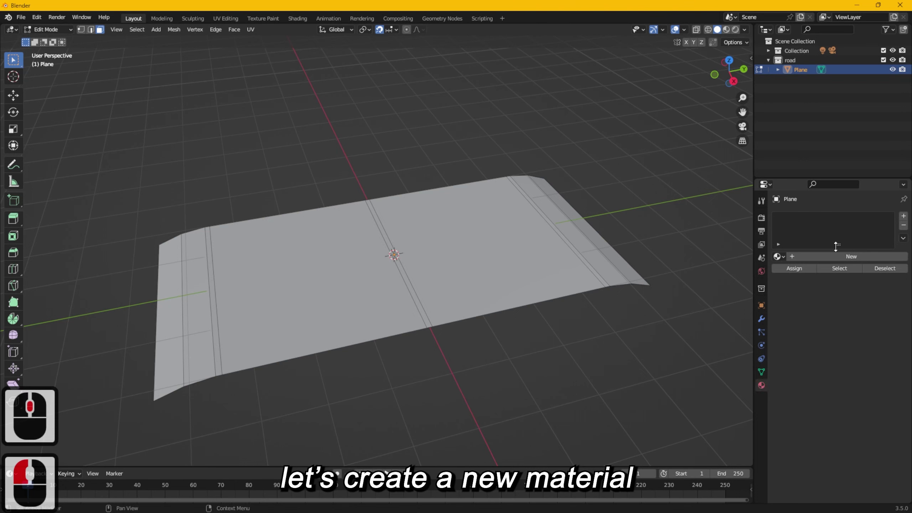
click(804, 261)
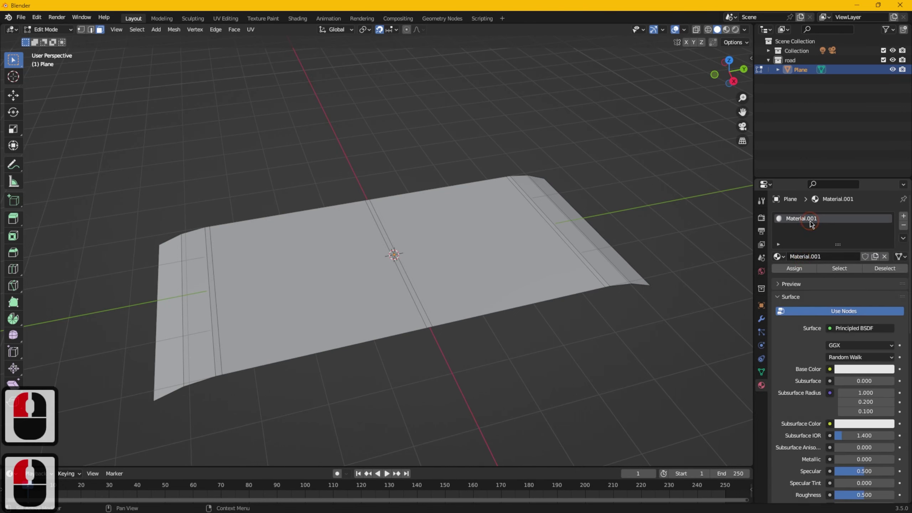
double_click(813, 222)
text(road)
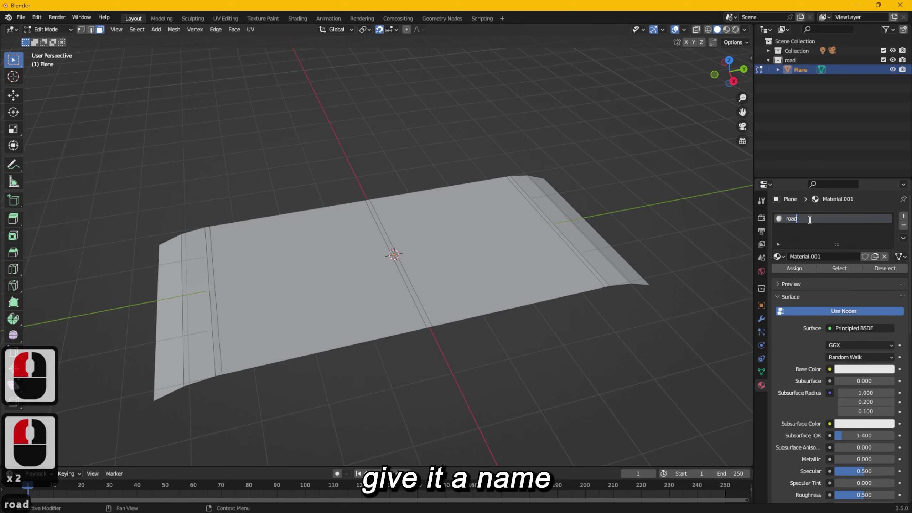
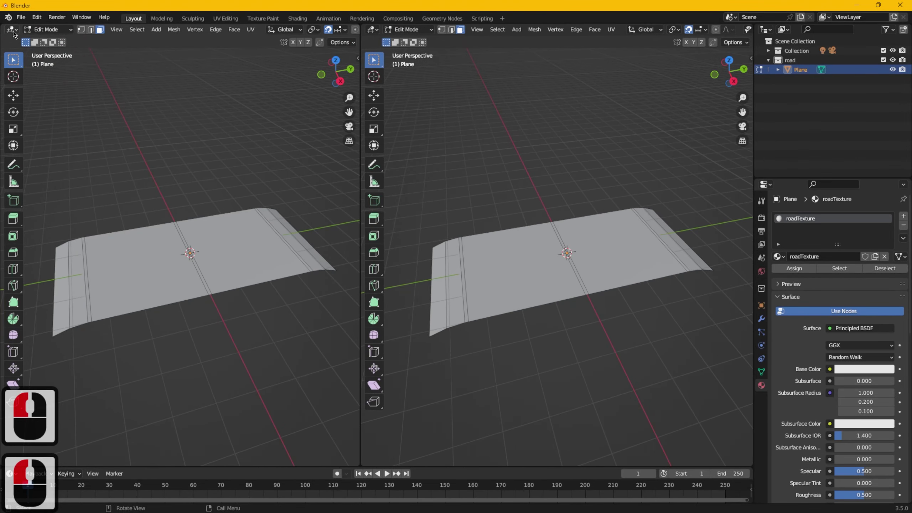
Step: Switch the left area to a UV Editor and enter face select mode on the plane
middle_click(21, 35)
click(22, 35)
click(54, 85)
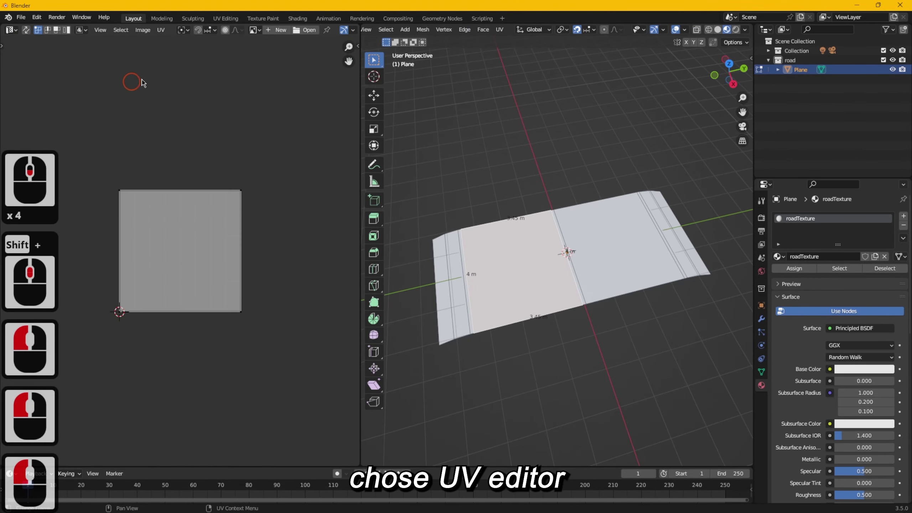
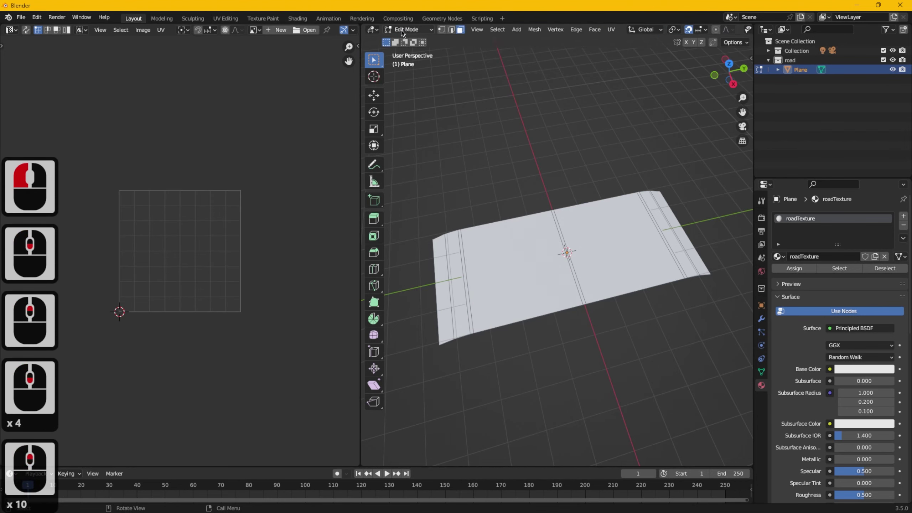
click(410, 34)
click(409, 33)
click(461, 39)
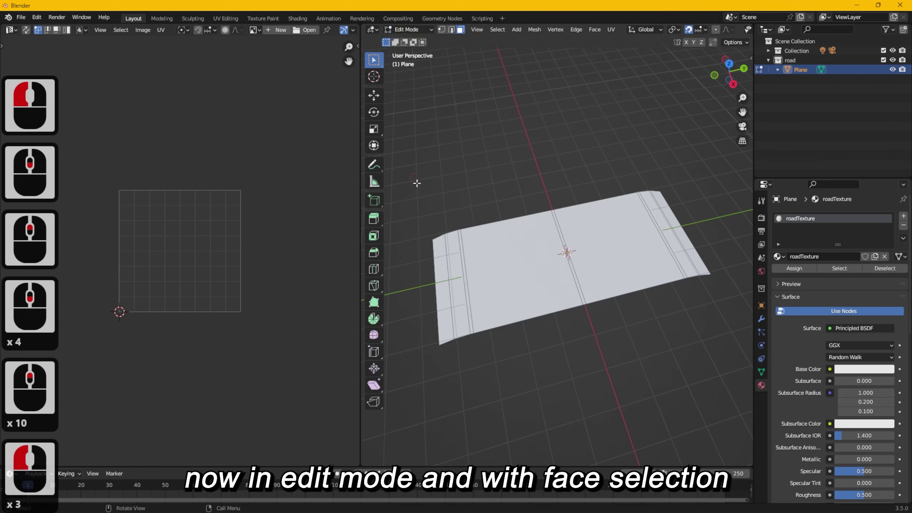
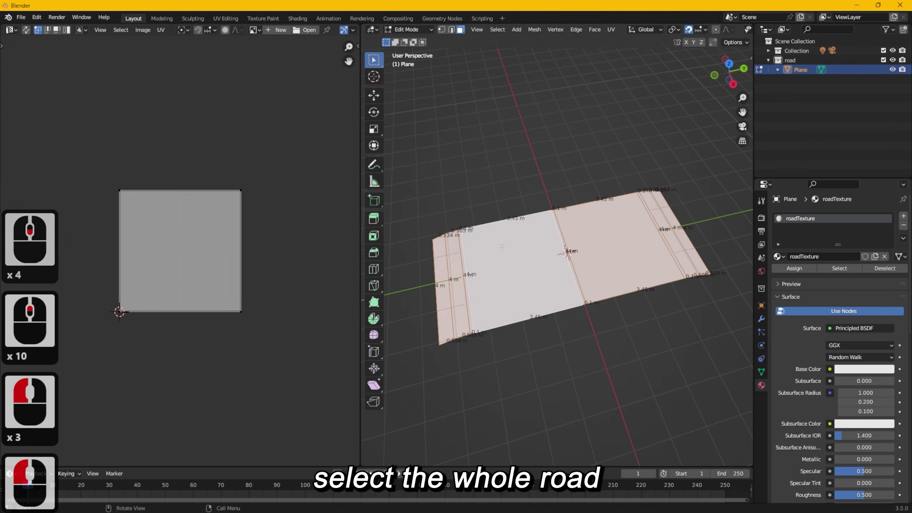
Step: UV unwrap all the plane's faces, then reopen the editor-type list
right_click(506, 249)
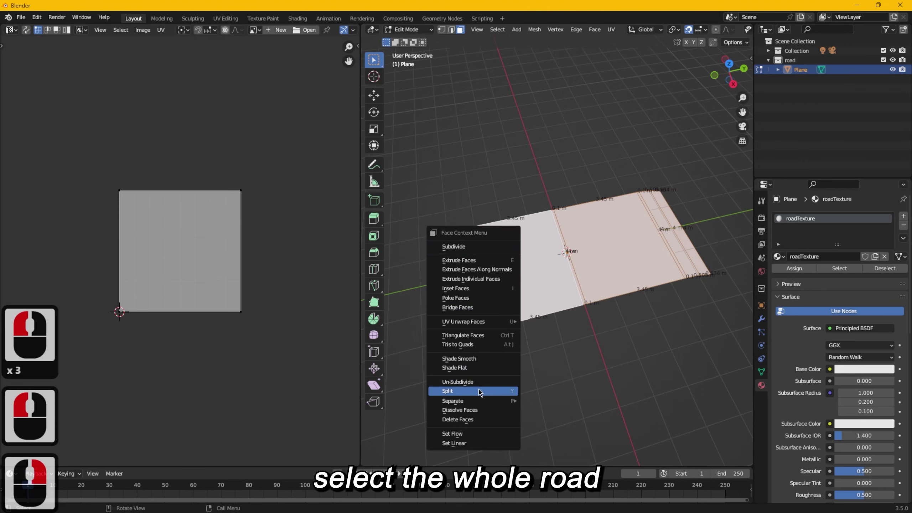
click(491, 325)
click(544, 325)
click(209, 229)
click(13, 34)
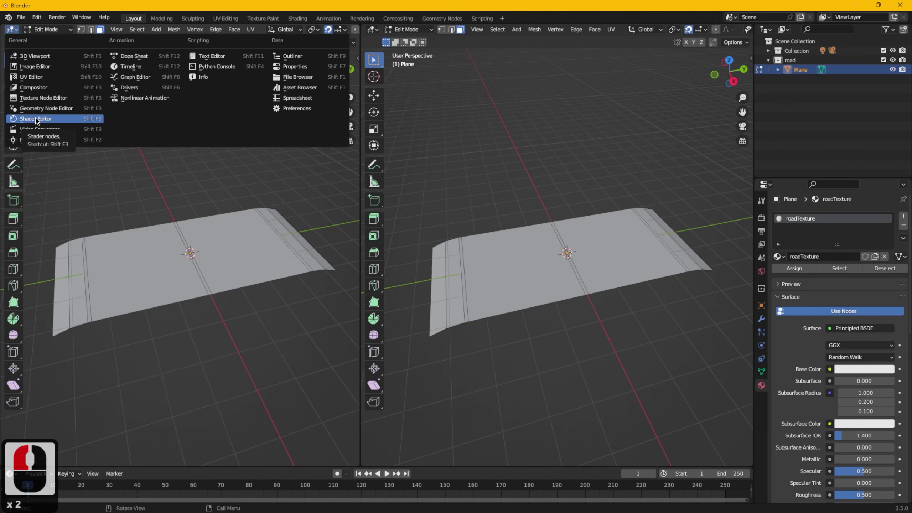
Step: Switch to the UV Editing workspace and make the left area a Shader Editor showing roadTextures nodes
click(37, 120)
middle_click(170, 180)
click(326, 154)
click(376, 49)
key(n)
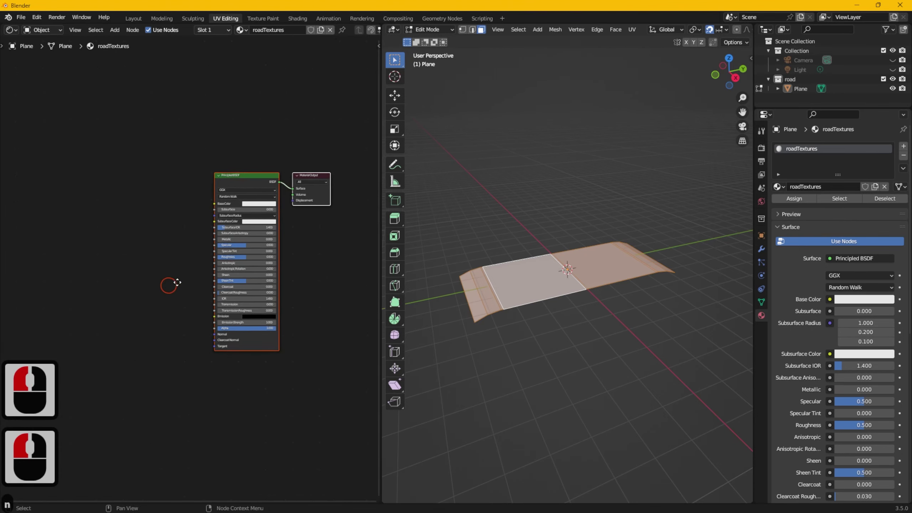
Step: Frame the material nodes and bring up the Add node menu beside the Principled BSDF
middle_click(196, 294)
middle_click(264, 200)
middle_click(224, 208)
right_click(94, 212)
double_click(94, 212)
right_click(94, 212)
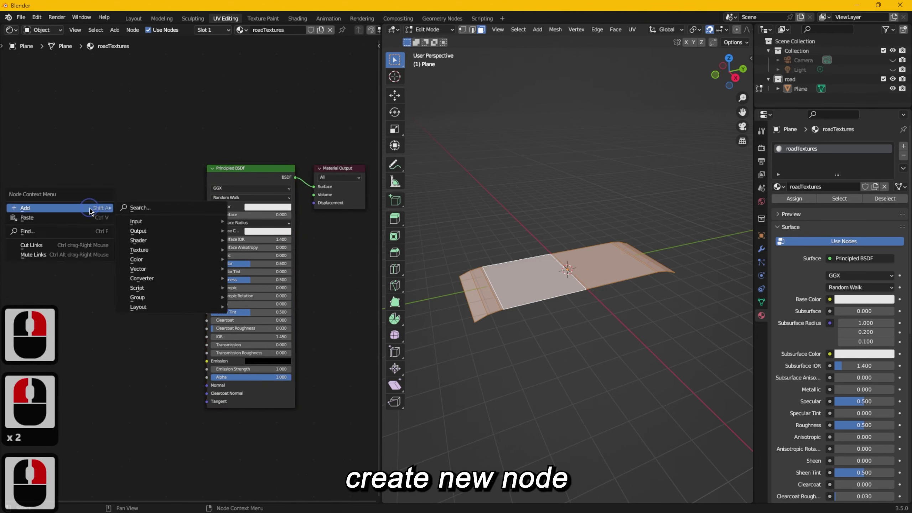
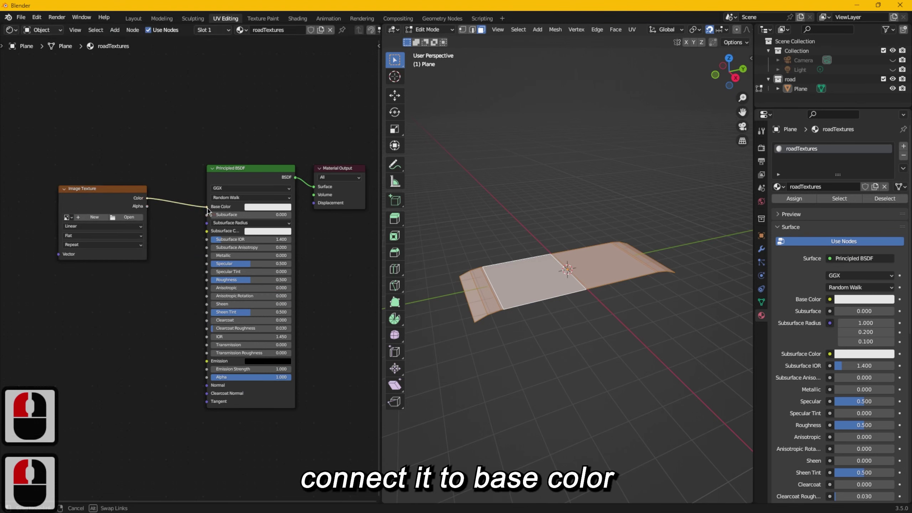
Step: Load asphaltRoads_diffuse.dds from the textures folder into the Image Texture node
click(211, 211)
double_click(184, 198)
click(265, 214)
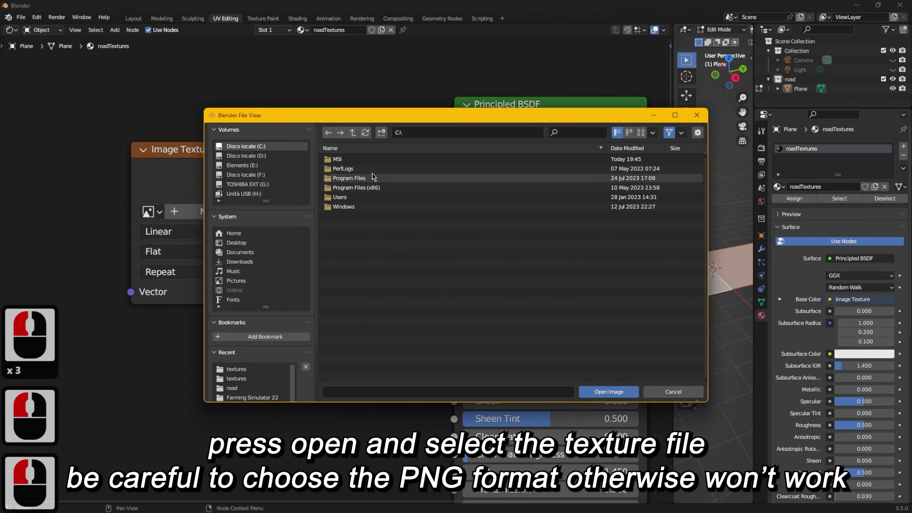
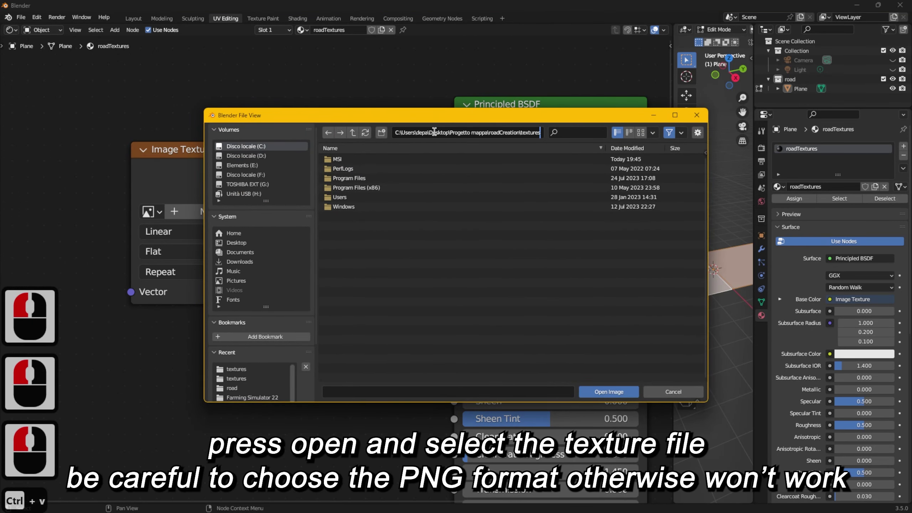
key(Return)
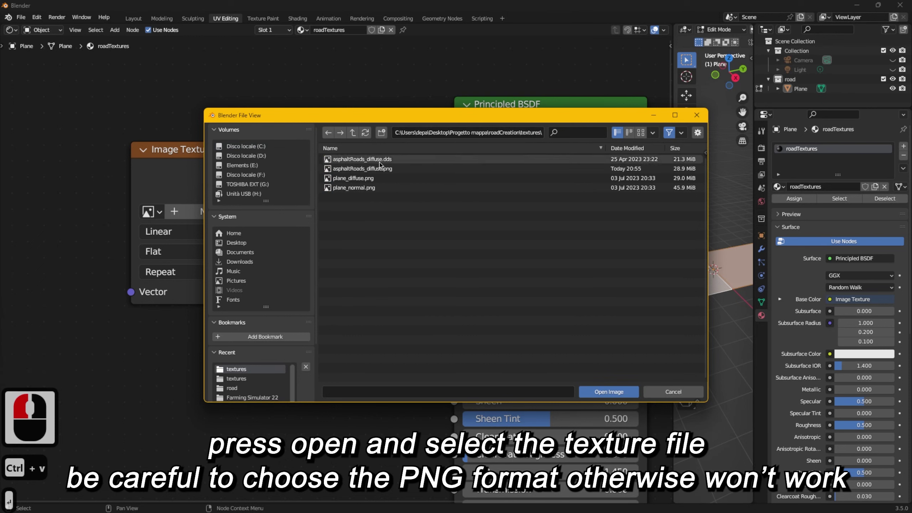
click(382, 163)
click(383, 165)
click(605, 393)
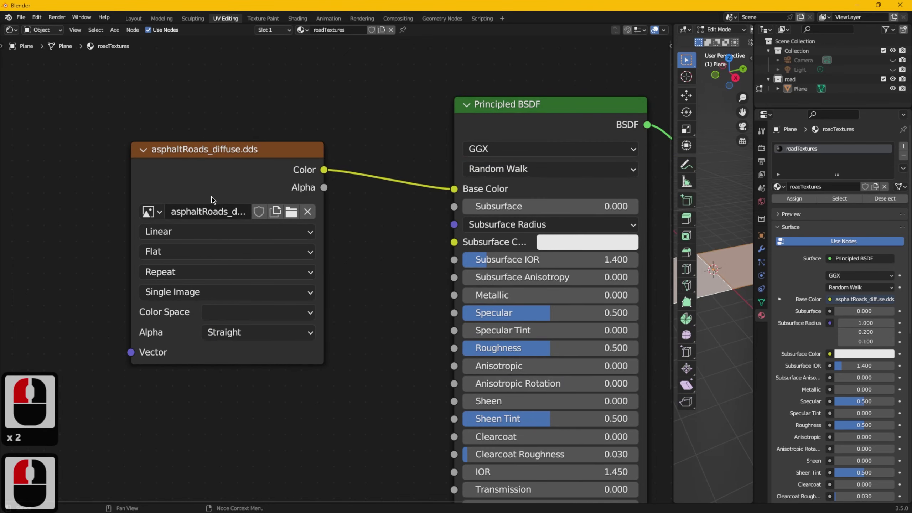
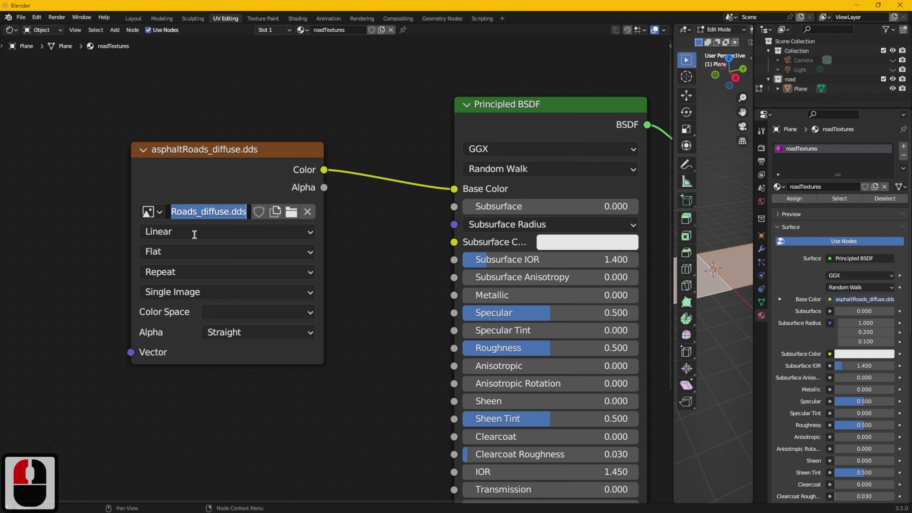
Step: Set the image node's Color Space to sRGB
click(197, 237)
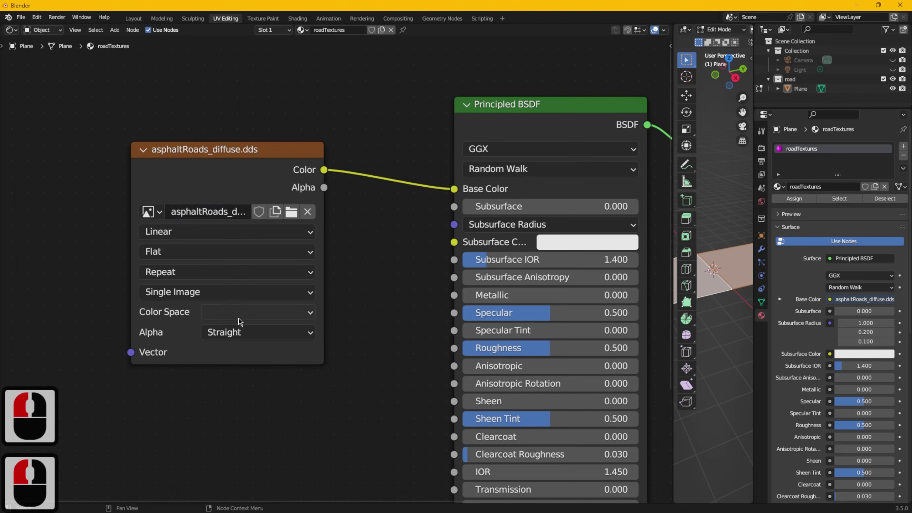
click(238, 314)
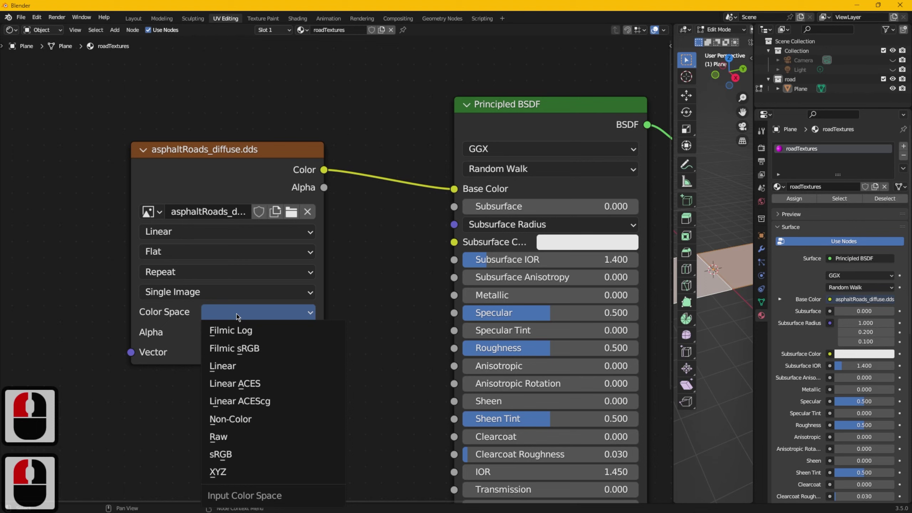
click(232, 459)
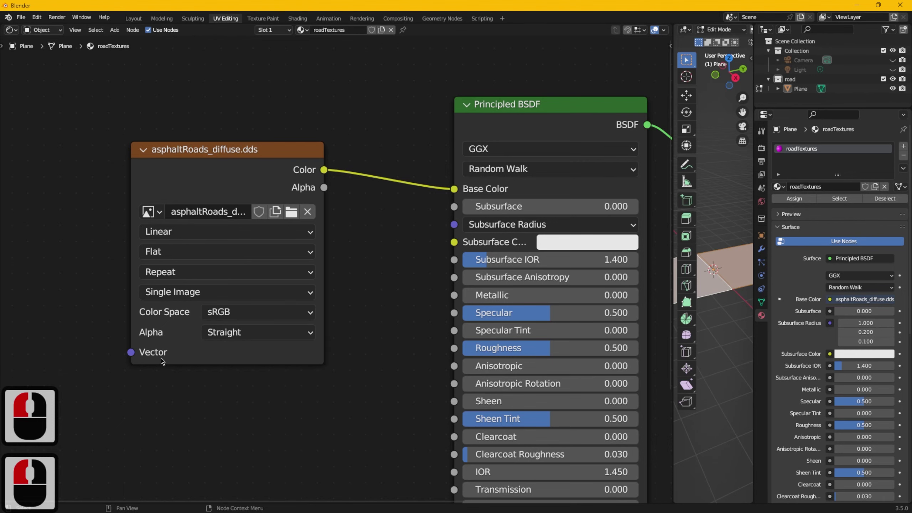
click(361, 239)
Step: Turn the left area into a UV Editor showing asphaltRoads_diffuse.dds behind the road UVs
click(363, 245)
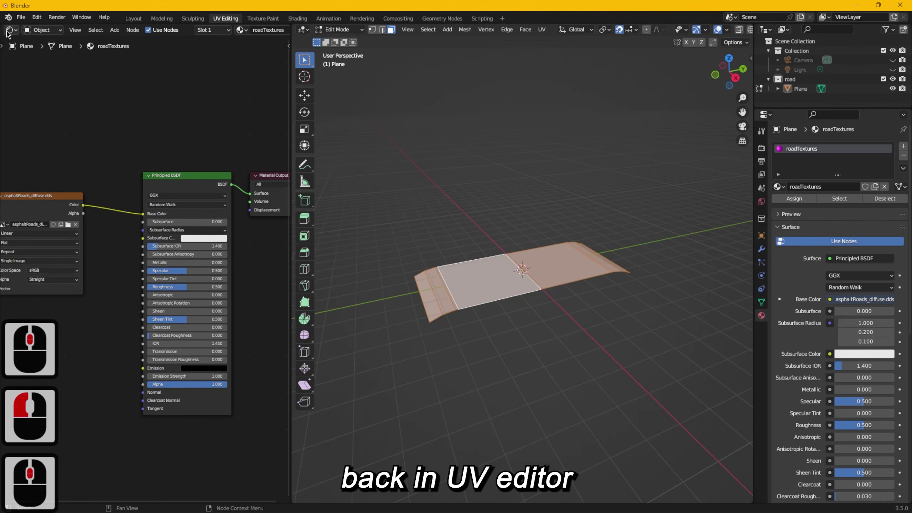
click(8, 35)
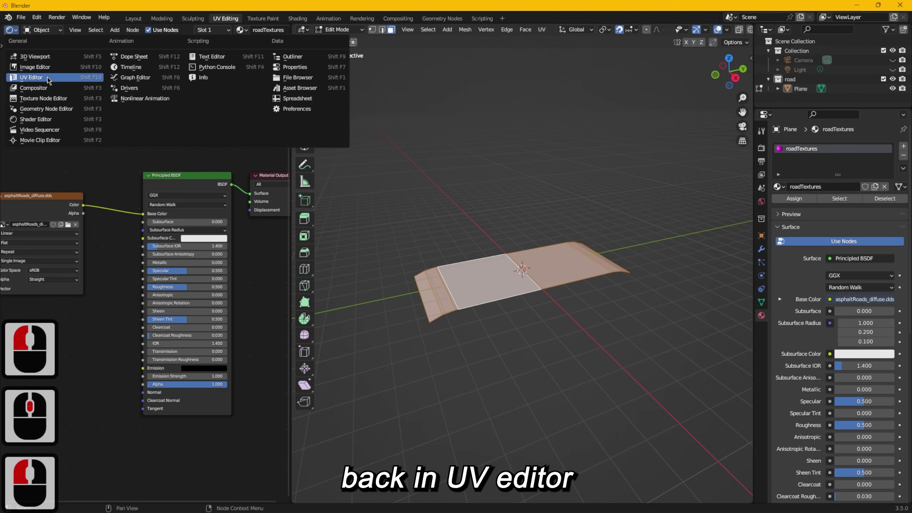
click(52, 80)
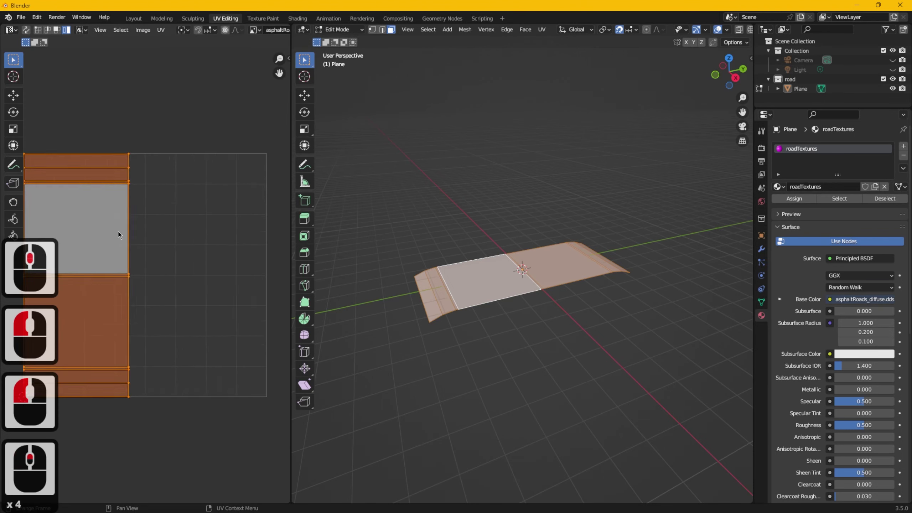
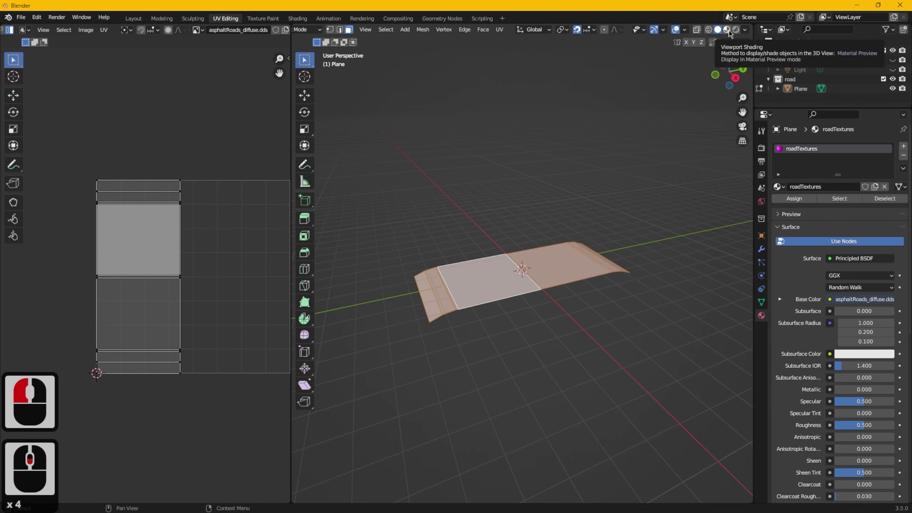
Step: Set viewport shading to Material Preview and return the left area to the Shader Editor
click(731, 32)
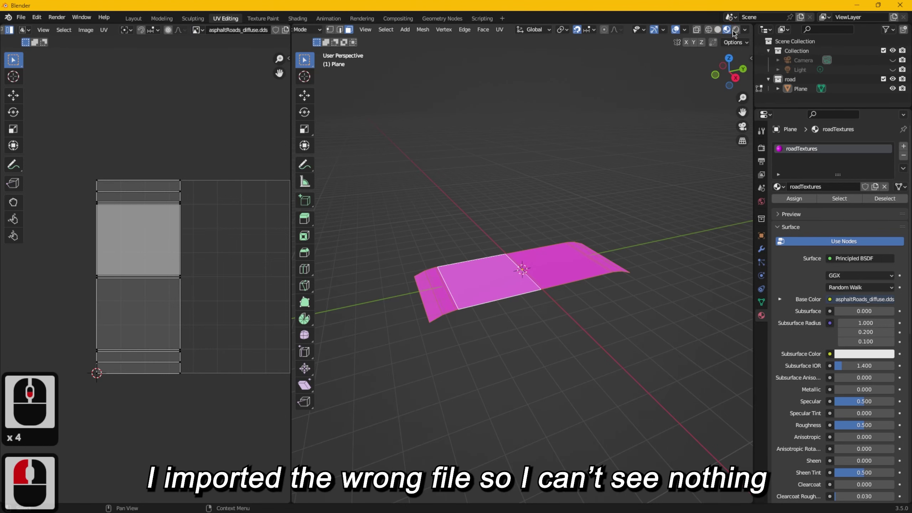
click(739, 32)
click(725, 32)
click(730, 30)
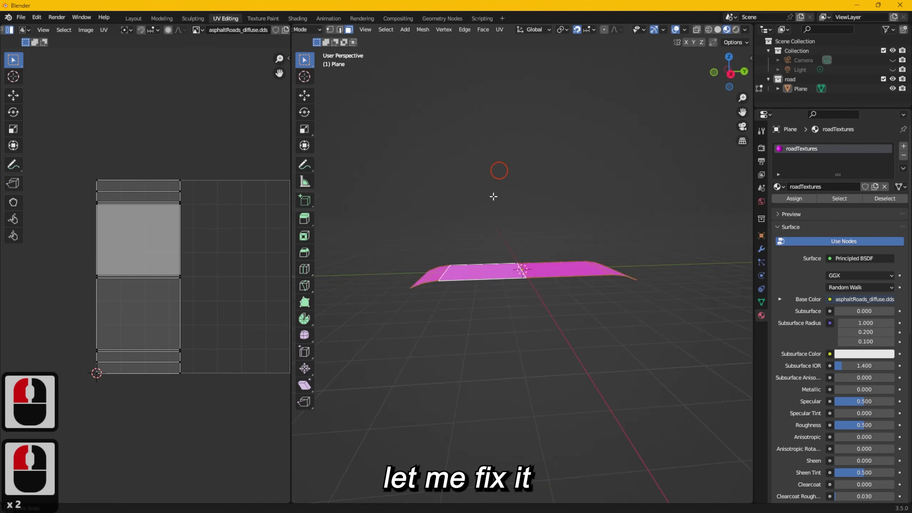
click(185, 227)
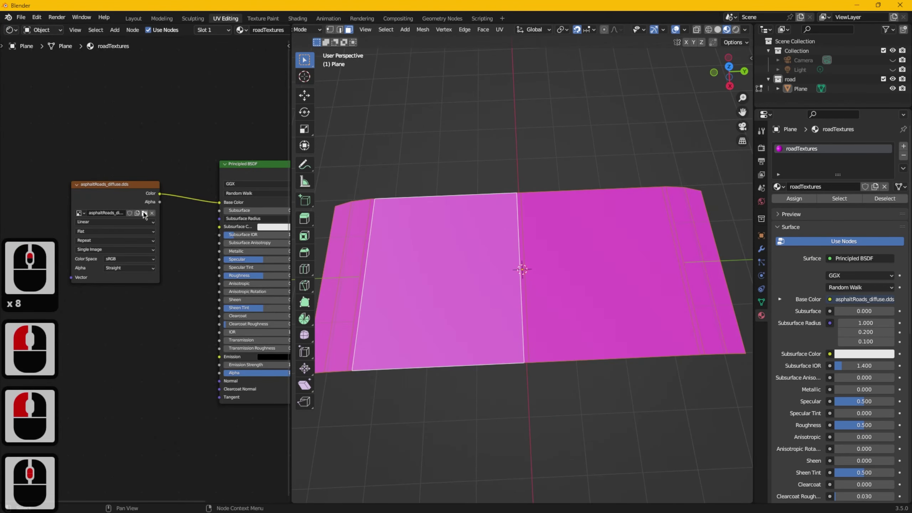
Step: Replace the image with asphaltRoads_diffuse.png so the road shows the asphalt texture
click(145, 216)
click(398, 171)
click(398, 173)
click(619, 397)
scroll(up, 3)
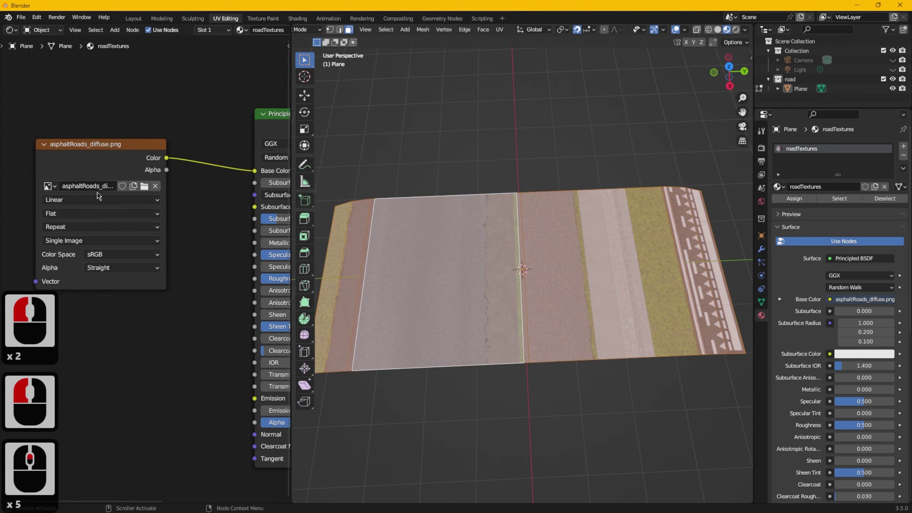
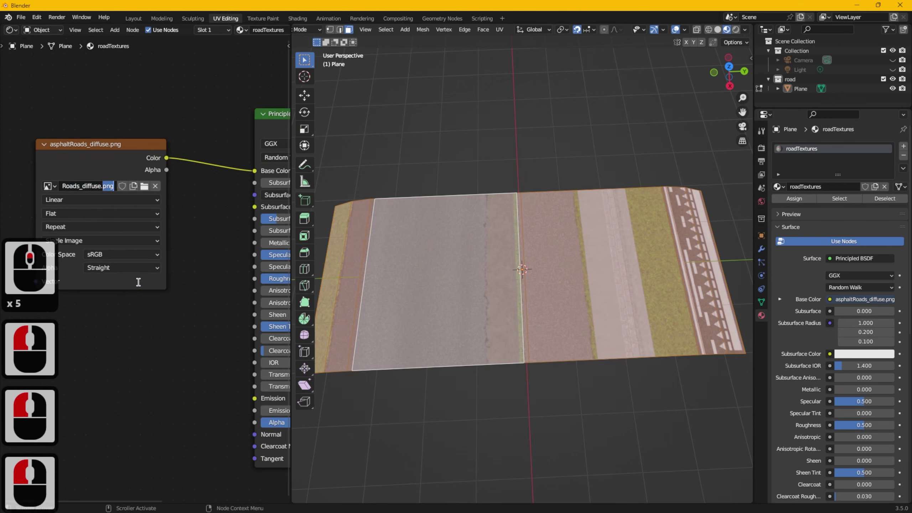
click(169, 345)
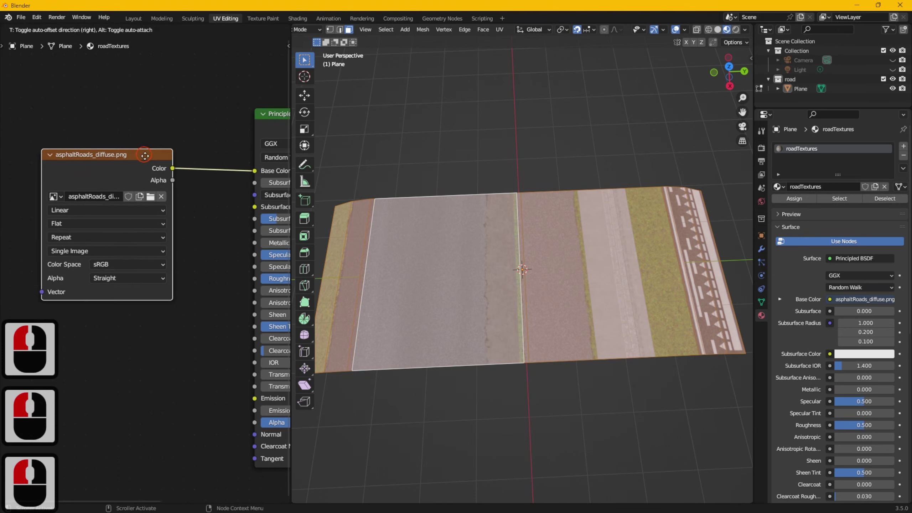
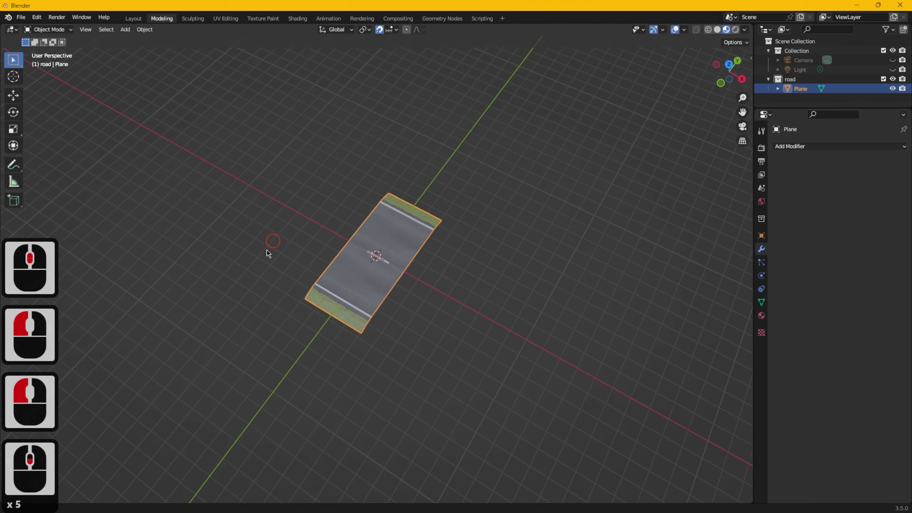
Step: Orbit the scene into a straight top-down view of the road plane
middle_click(264, 261)
scroll(up, 3)
middle_click(332, 310)
click(293, 291)
middle_click(418, 286)
click(363, 286)
click(510, 296)
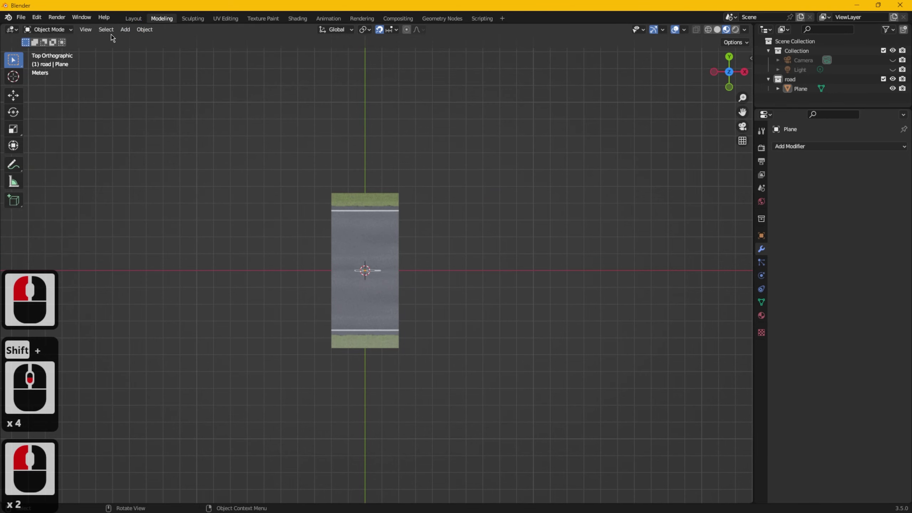
Step: Add a Bezier curve at the origin via Add > Curve > Bezier
click(122, 34)
click(131, 53)
click(235, 51)
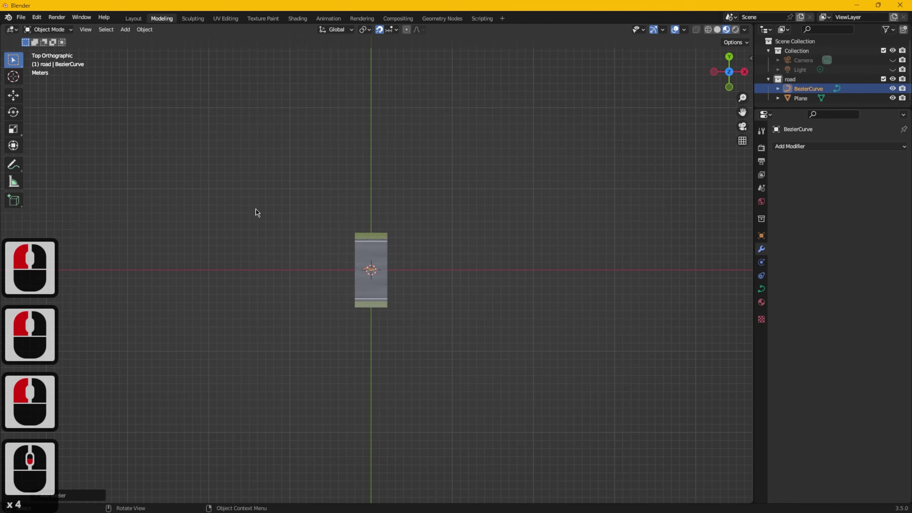
Step: Hide the road Plane in the Outliner and select the Bezier curve
middle_click(465, 276)
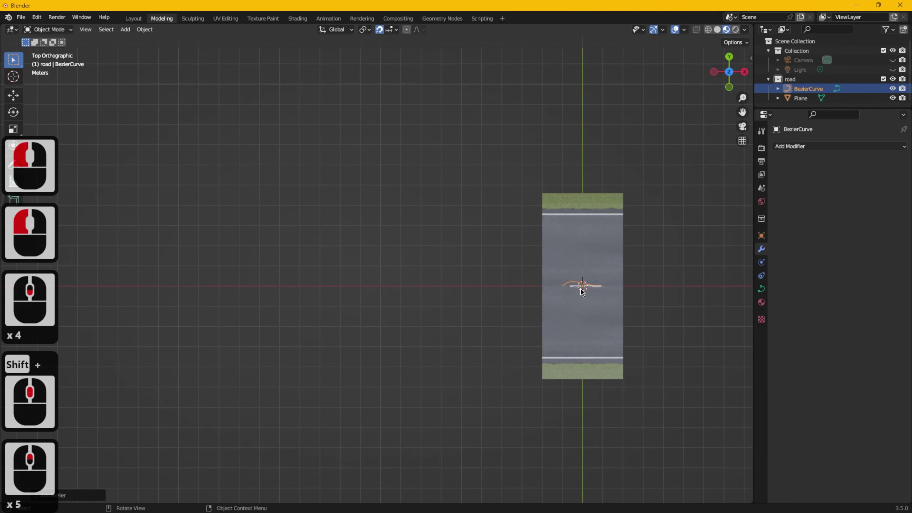
click(569, 286)
click(600, 232)
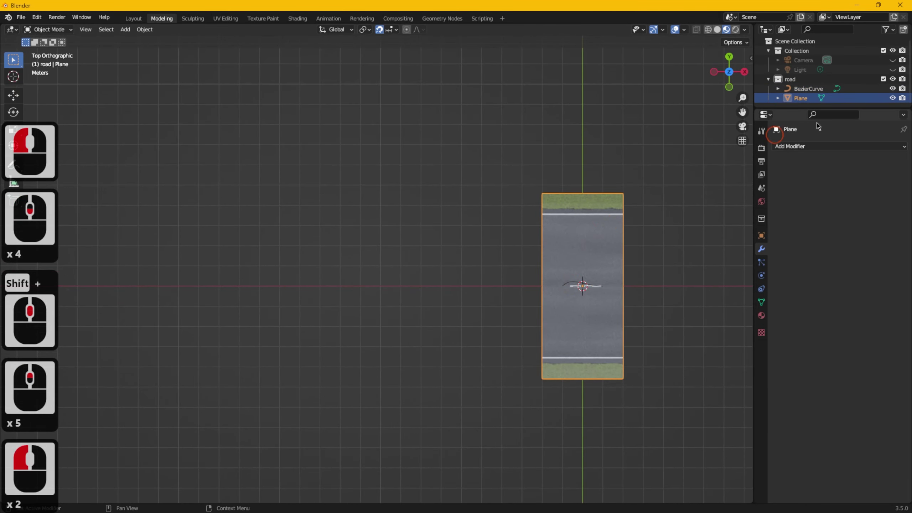
click(899, 103)
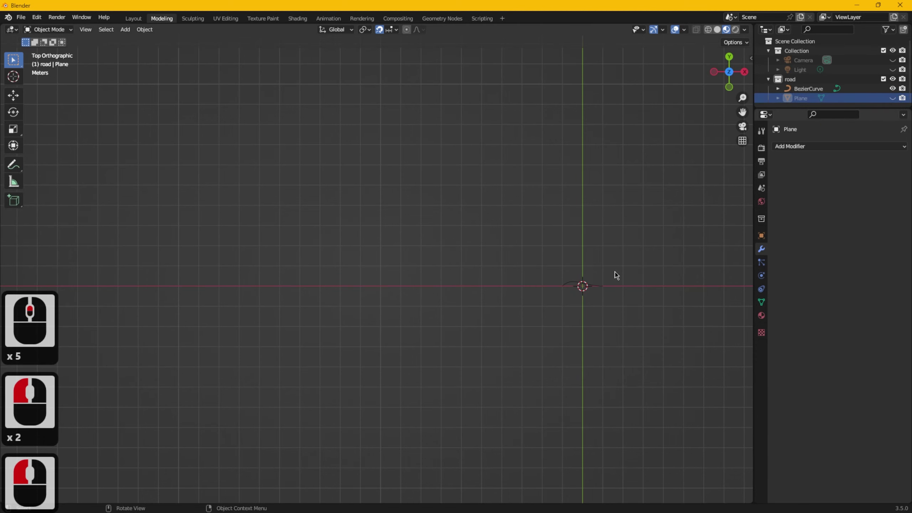
click(602, 286)
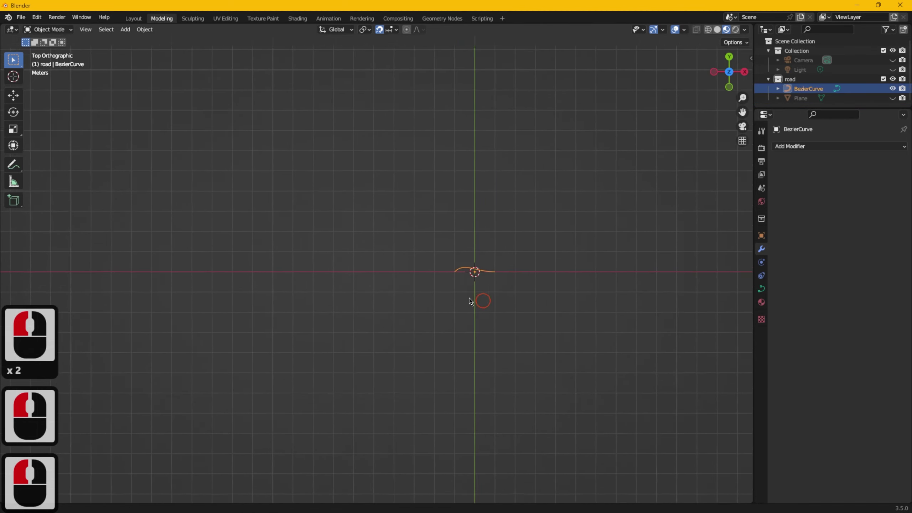
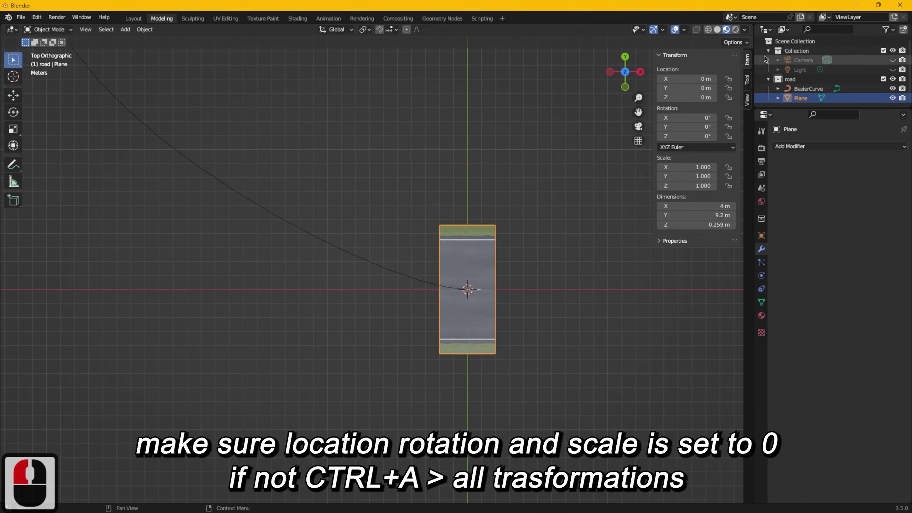
Step: Apply All Transforms to the road plane with Ctrl+A and close the N sidebar
click(752, 62)
click(596, 173)
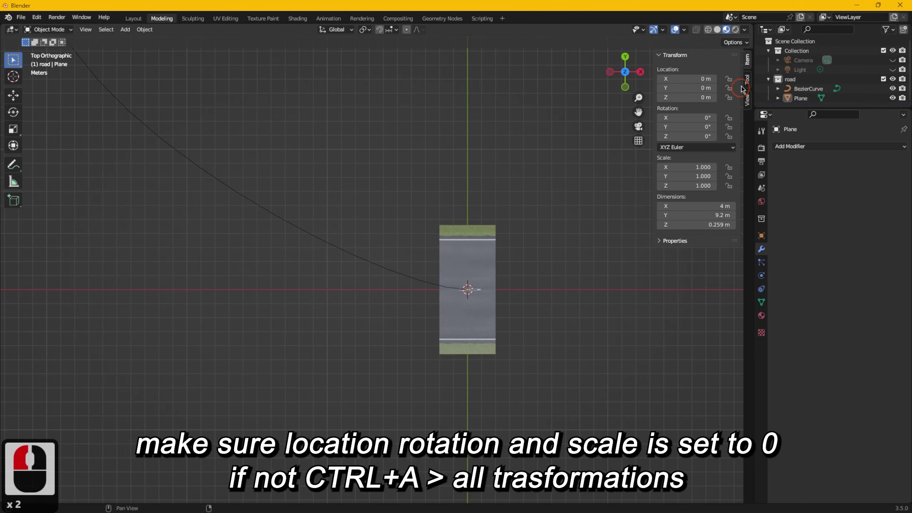
click(753, 62)
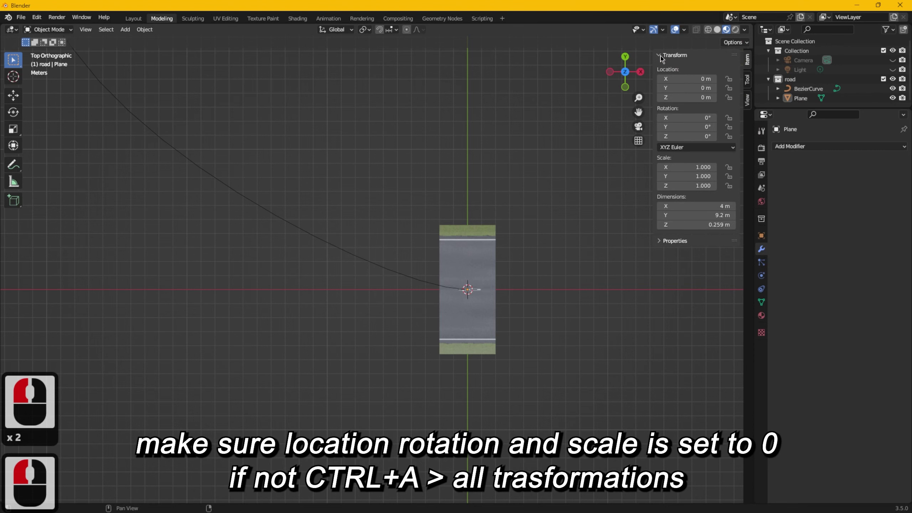
key(ctrl+a)
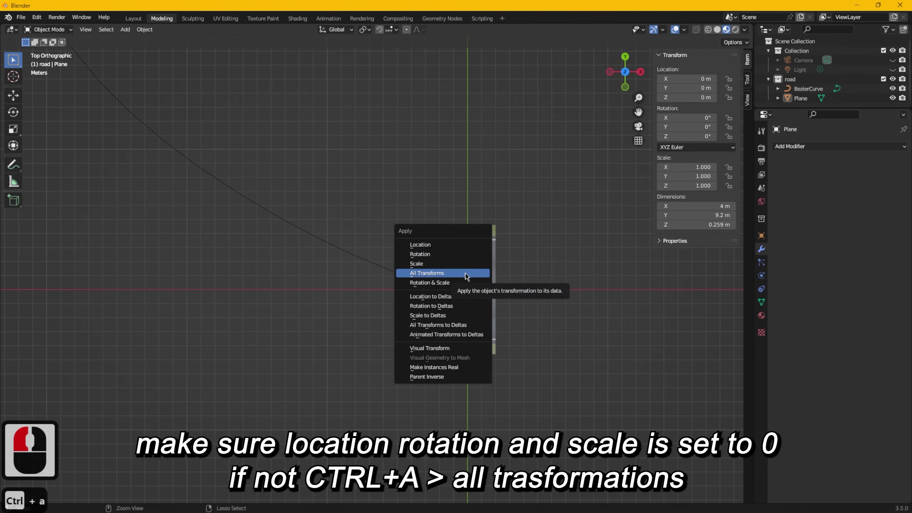
click(468, 275)
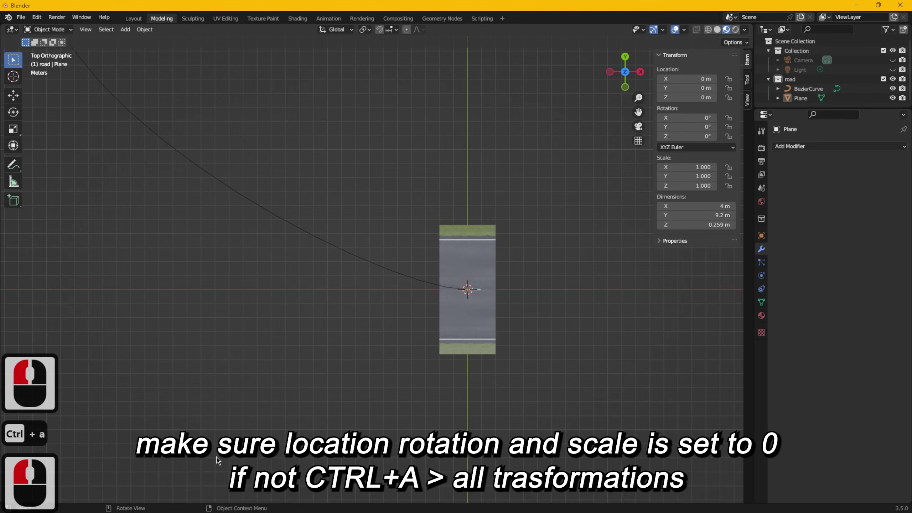
click(588, 301)
click(751, 61)
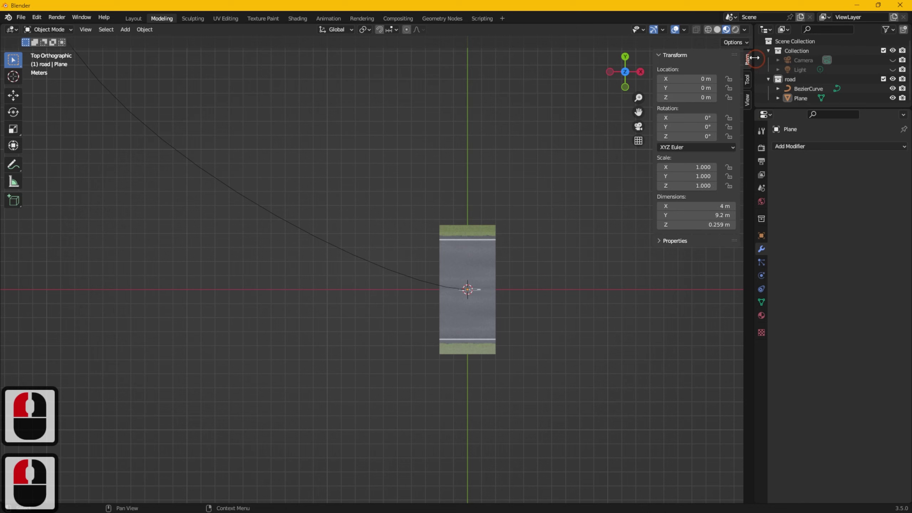
Step: Add an Array modifier to the road plane and pan to view the repeated road
click(750, 60)
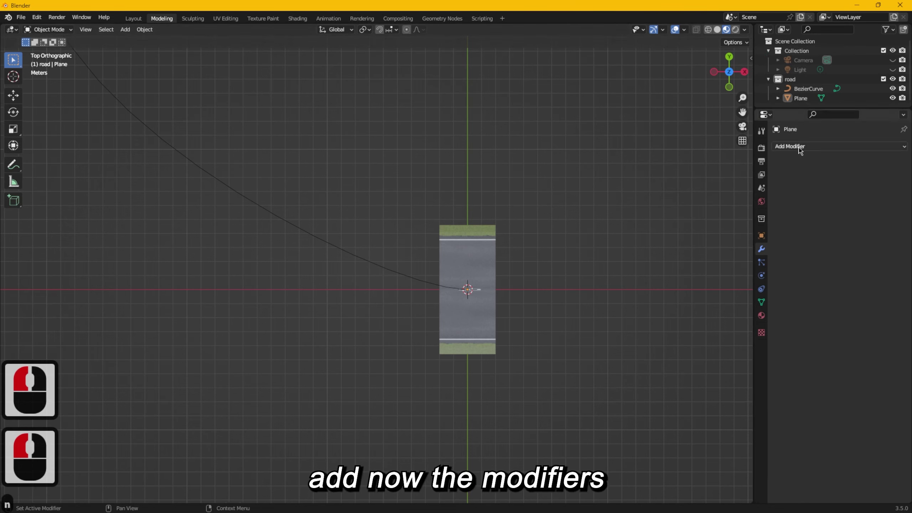
click(801, 152)
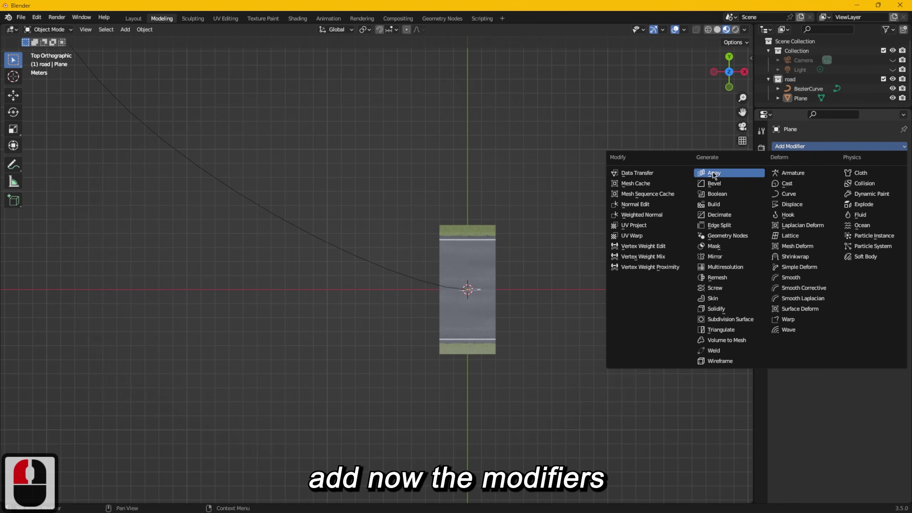
click(715, 174)
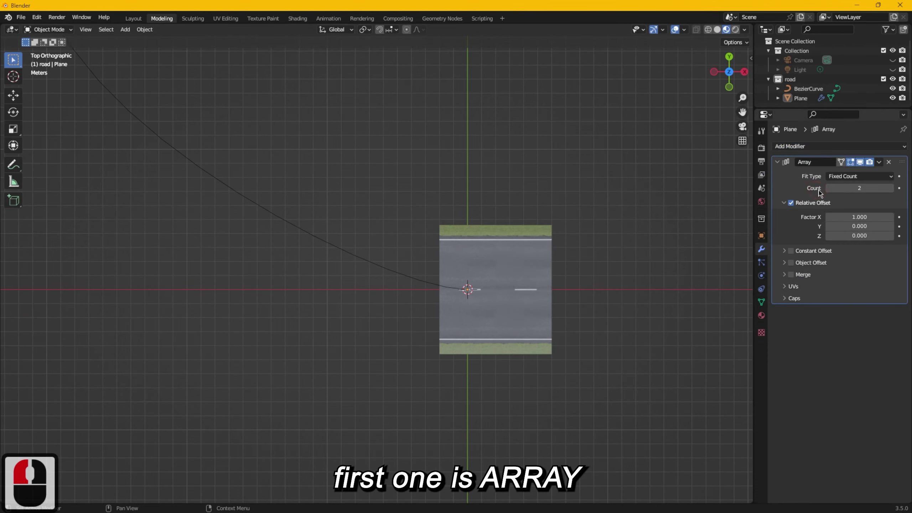
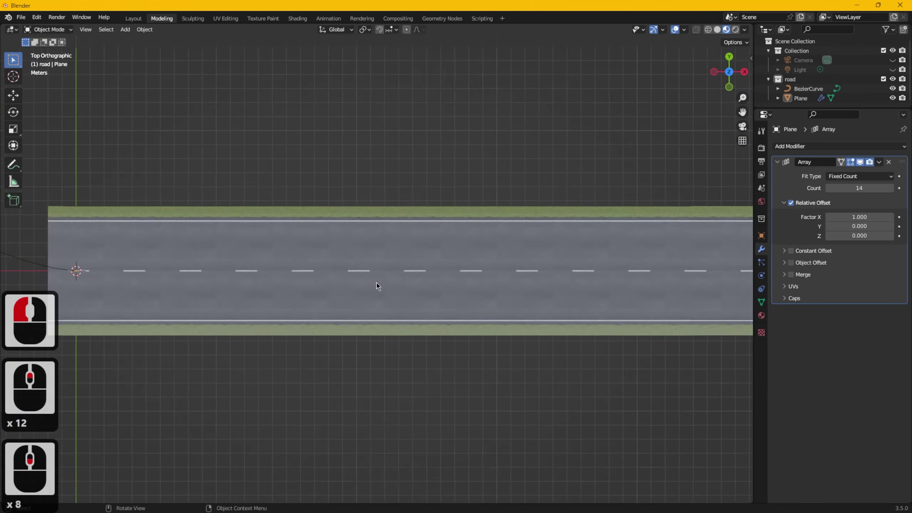
middle_click(426, 287)
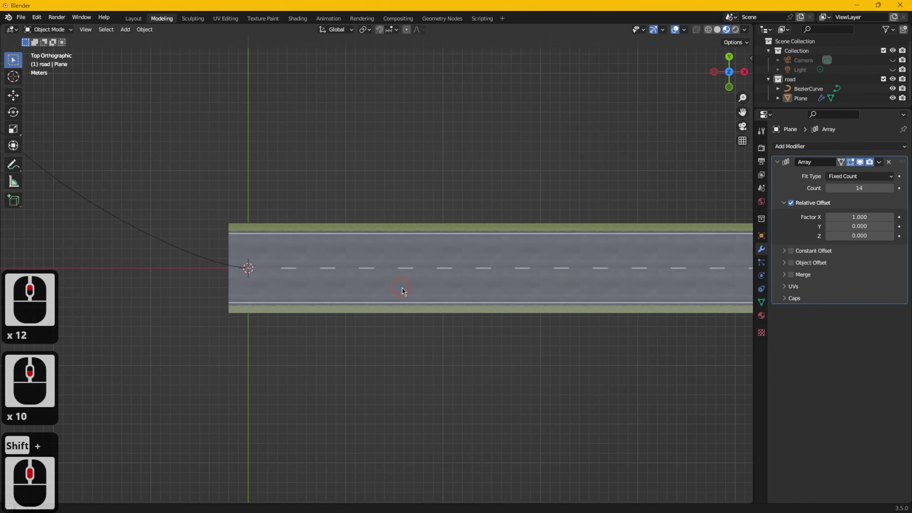
middle_click(409, 293)
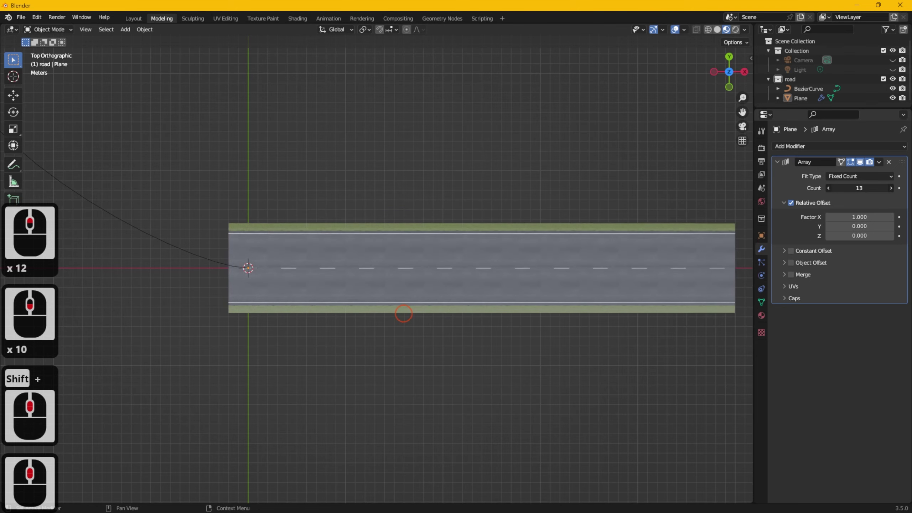
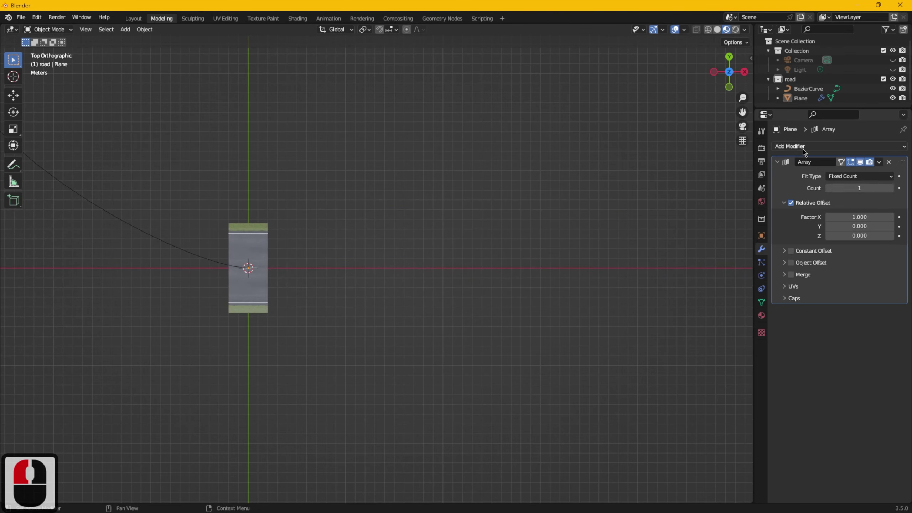
Step: Add a Curve modifier with BezierCurve as its curve object, bending the arrayed road along the path
click(806, 151)
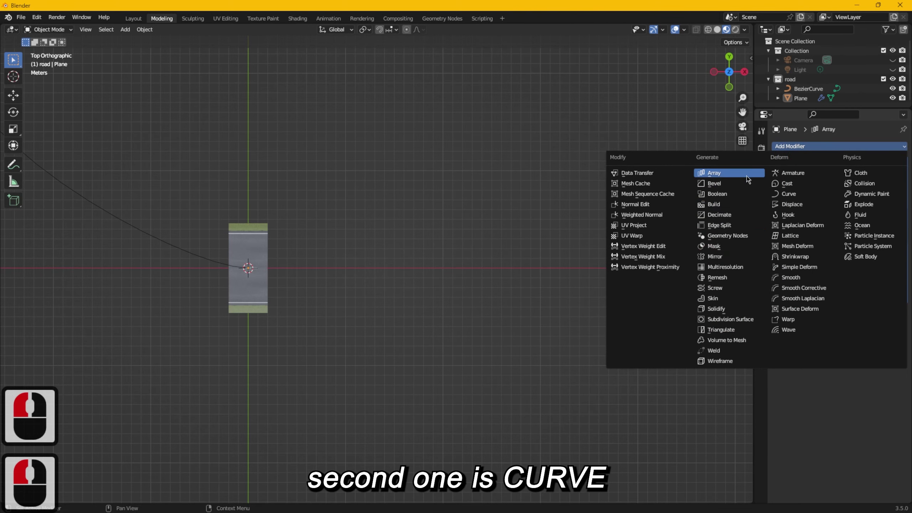
click(807, 196)
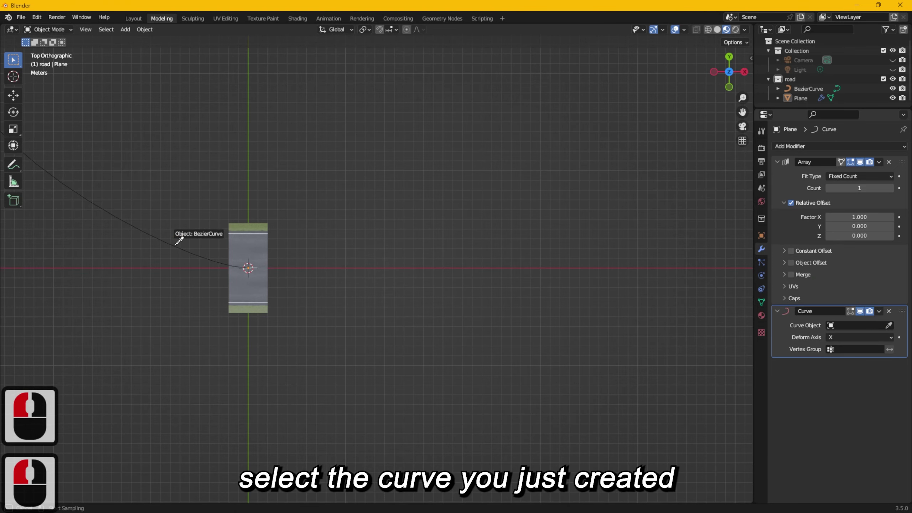
double_click(179, 249)
middle_click(299, 258)
middle_click(503, 379)
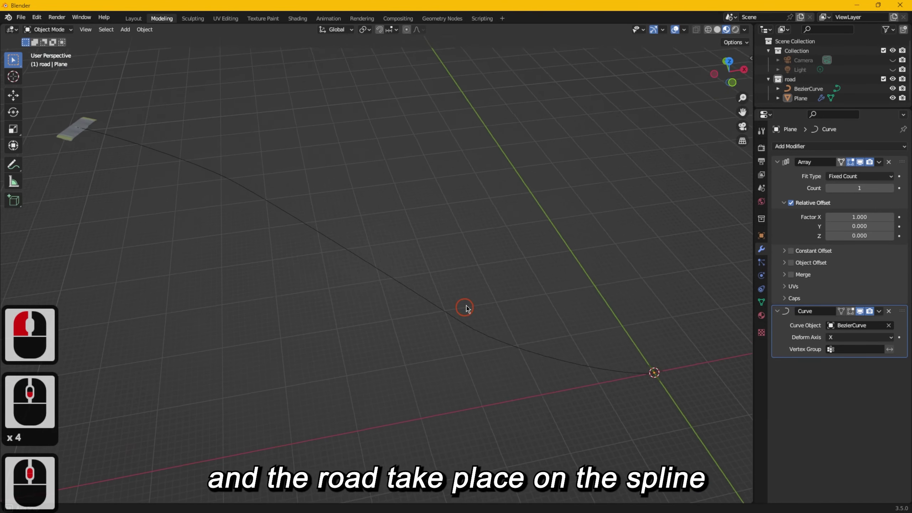
middle_click(471, 298)
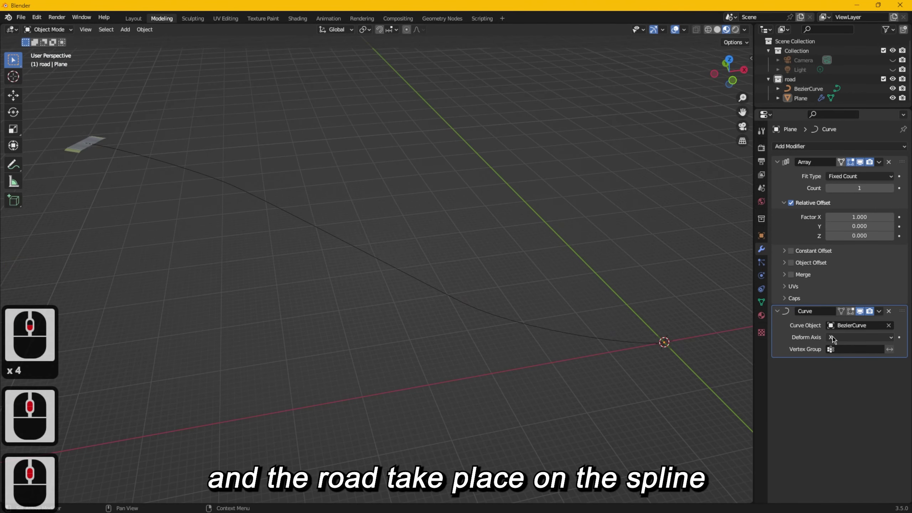
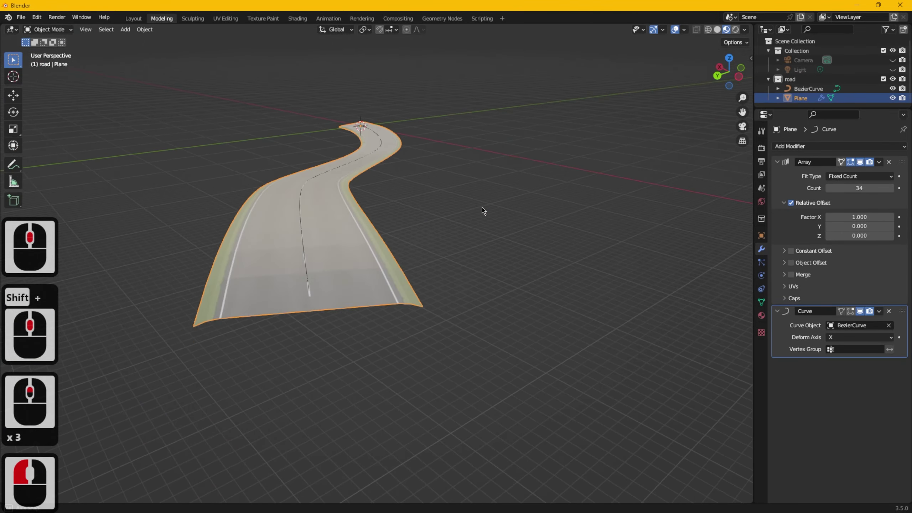
Step: Orbit around the winding road to inspect the curved result
middle_click(517, 215)
middle_click(524, 213)
middle_click(523, 214)
scroll(up, 3)
middle_click(430, 219)
click(431, 219)
click(320, 273)
scroll(up, 3)
middle_click(334, 310)
click(358, 277)
click(355, 259)
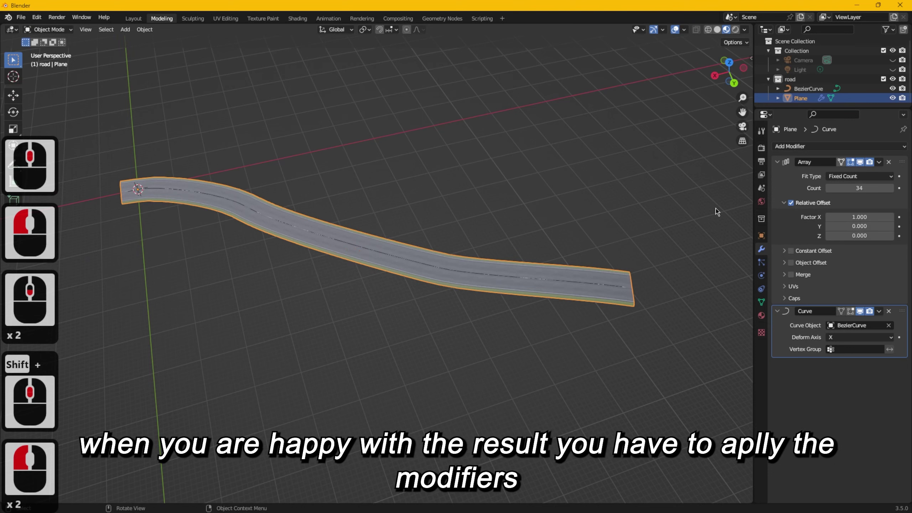
Step: Apply the Array modifier, then the Curve modifier, leaving a modifier-free road mesh
click(884, 165)
click(869, 180)
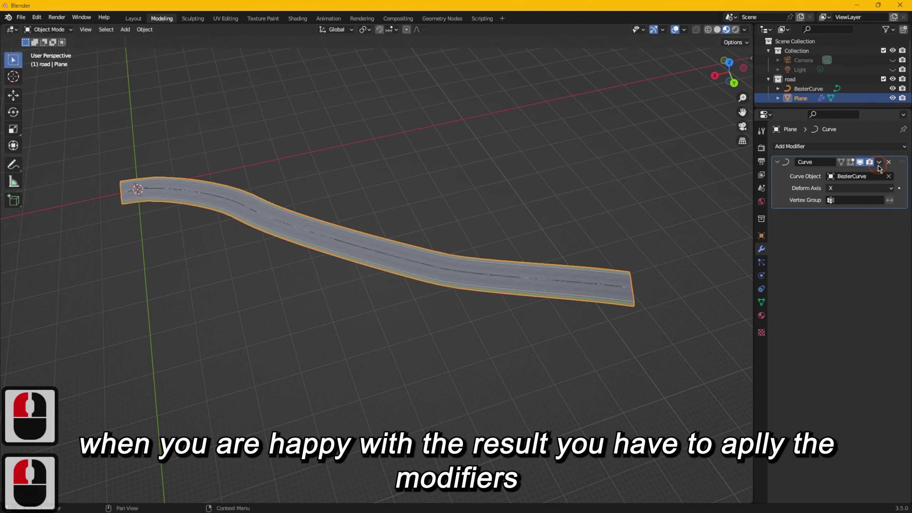
click(881, 169)
double_click(871, 180)
double_click(609, 198)
click(809, 103)
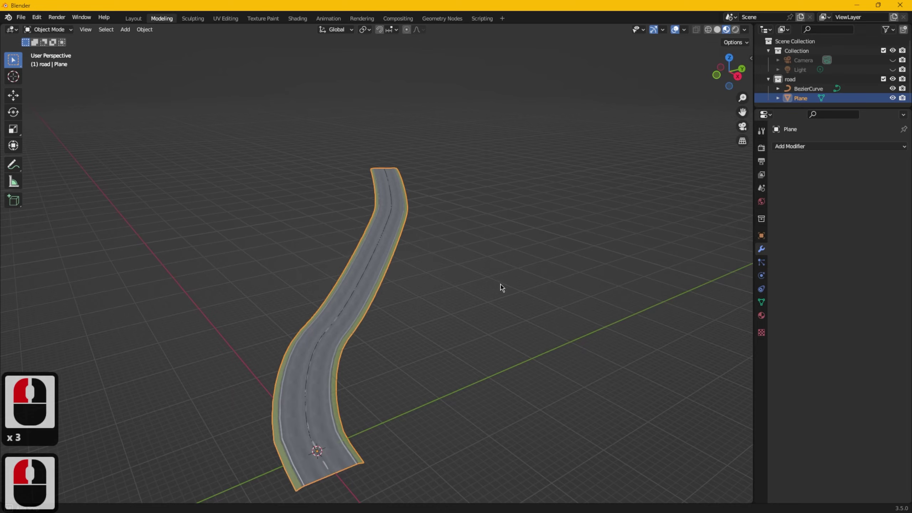